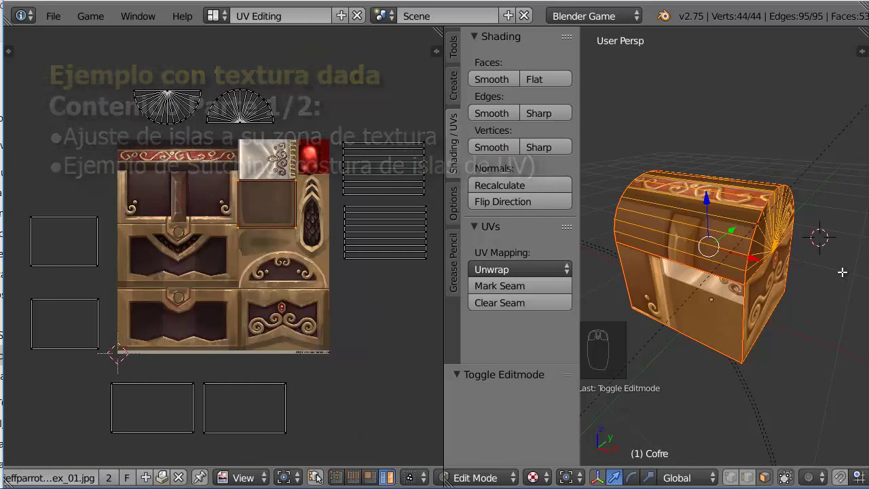
Select the left fan-shaped UV island of the chest end and rotate it -180 degrees.
{"action": "left_click_drag", "start_coordinate": [234, 103], "coordinate": [187, 119]}
{"action": "right_click", "coordinate": [176, 108]}
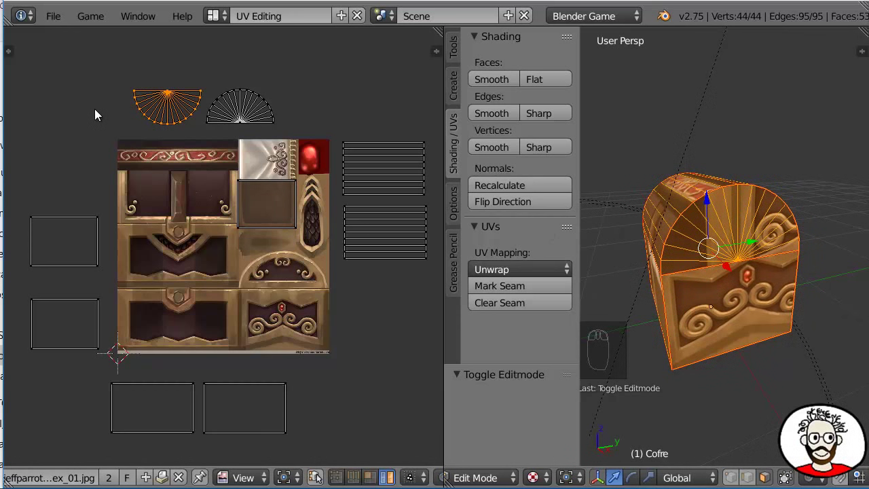
{"action": "key", "text": "r"}
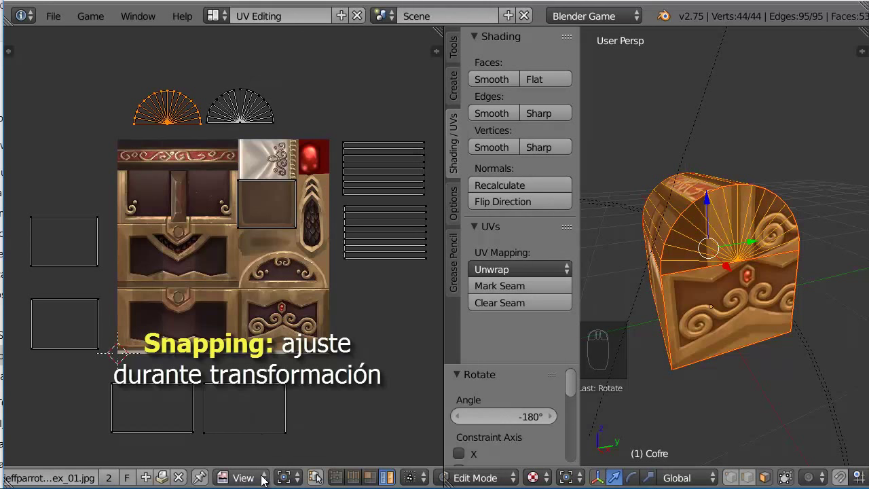
Enable UV snapping (Closest) and move the rotated fan island onto the other fan.
{"action": "left_click_drag", "start_coordinate": [263, 468], "coordinate": [278, 463]}
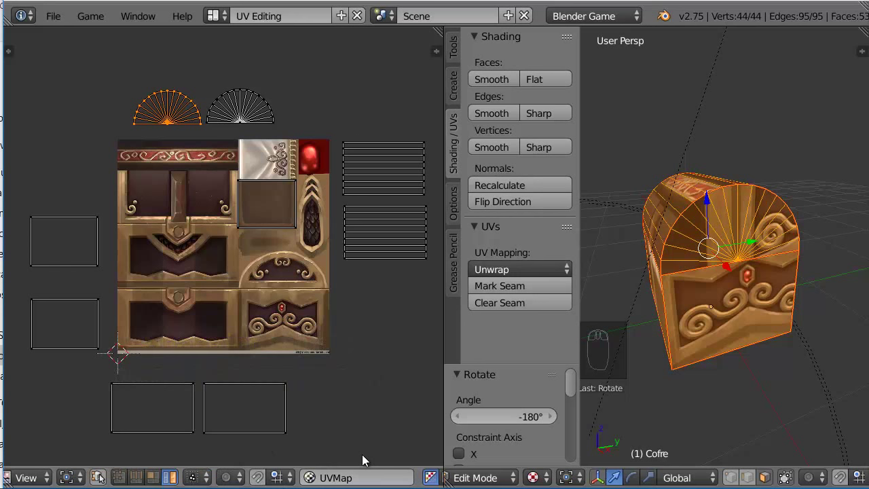
{"action": "left_click_drag", "start_coordinate": [263, 470], "coordinate": [320, 433]}
{"action": "left_click", "coordinate": [320, 432]}
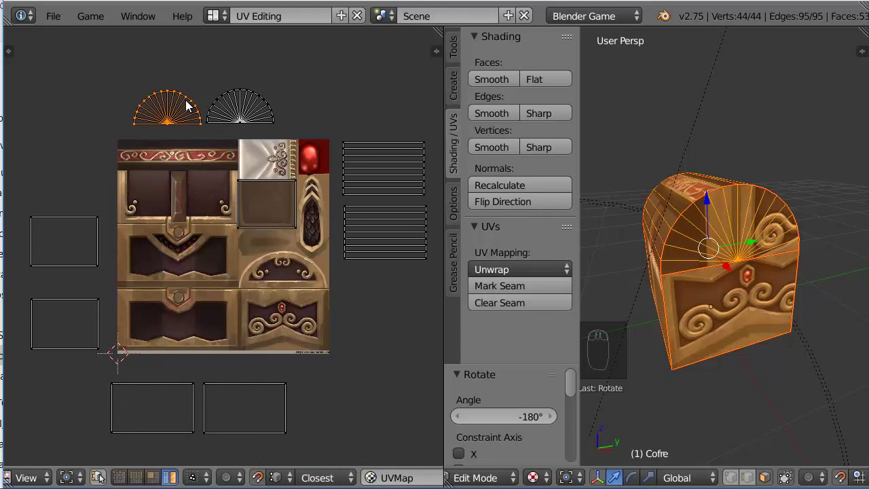
{"action": "key", "text": "g"}
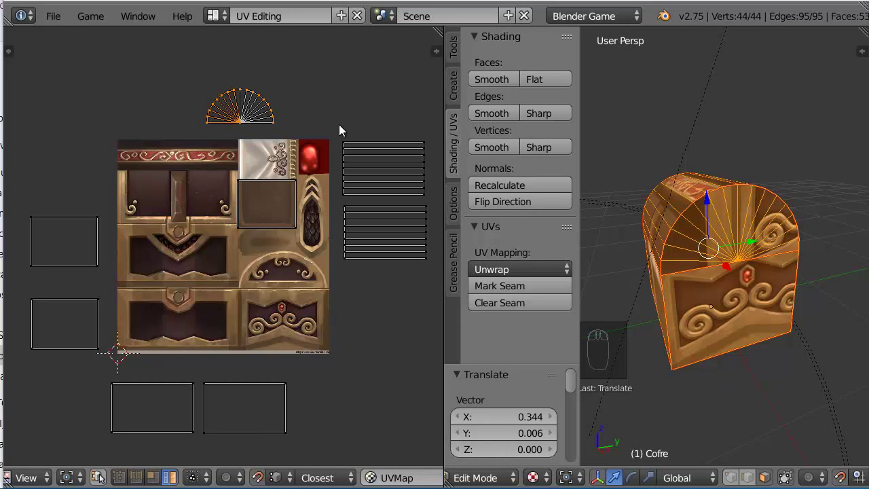
Box-select both stacked fans and move them into the arched panel region of the texture.
{"action": "left_click", "coordinate": [264, 475]}
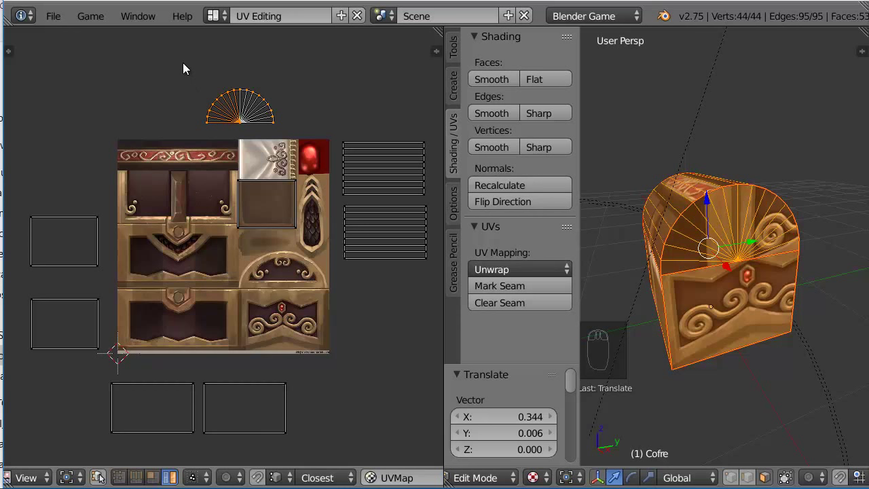
{"action": "key", "text": "b"}
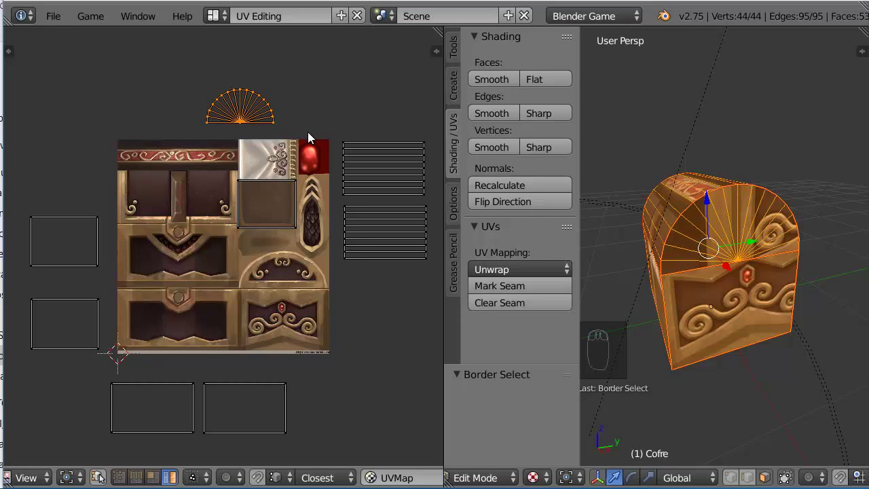
{"action": "key", "text": "g"}
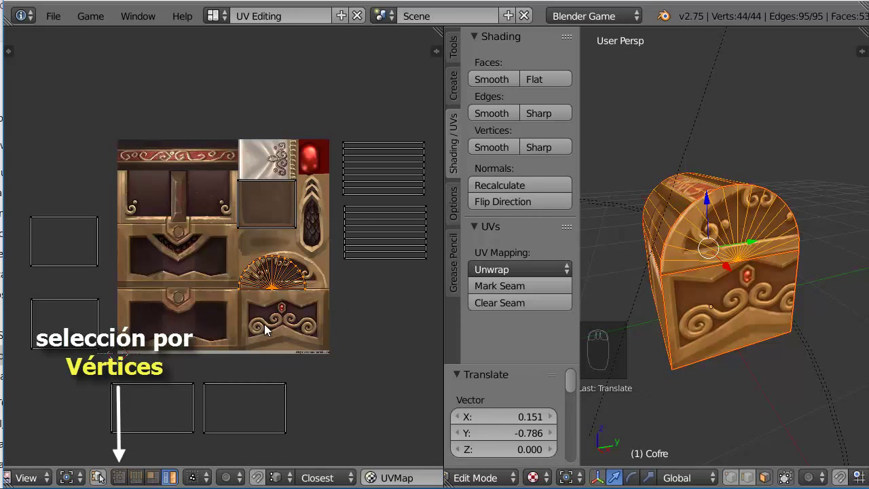
Snap the 2D cursor to the fans' bottom corner vertex and set it as the transform pivot.
{"action": "left_click", "coordinate": [123, 474]}
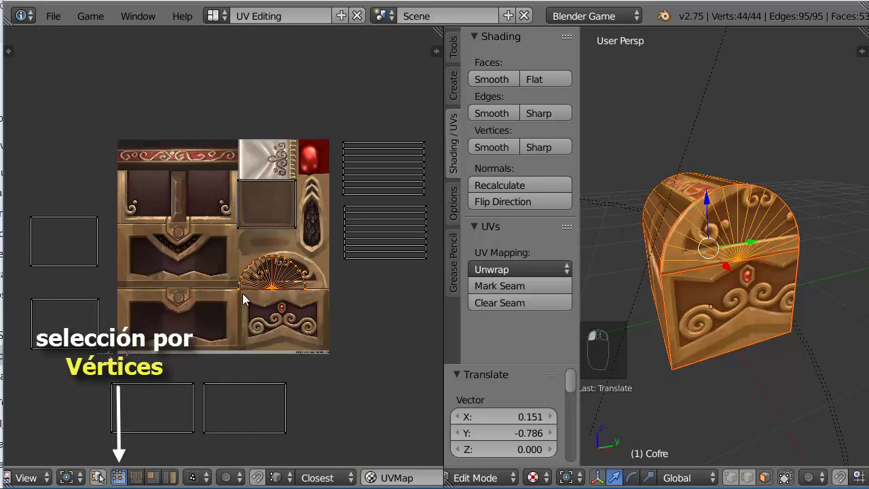
{"action": "middle_click", "coordinate": [244, 286]}
{"action": "right_click", "coordinate": [245, 286]}
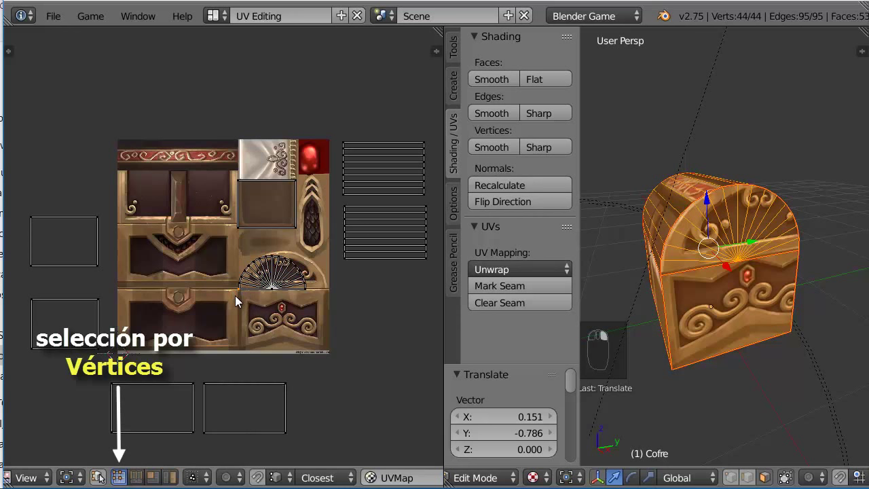
{"action": "middle_click", "coordinate": [238, 294]}
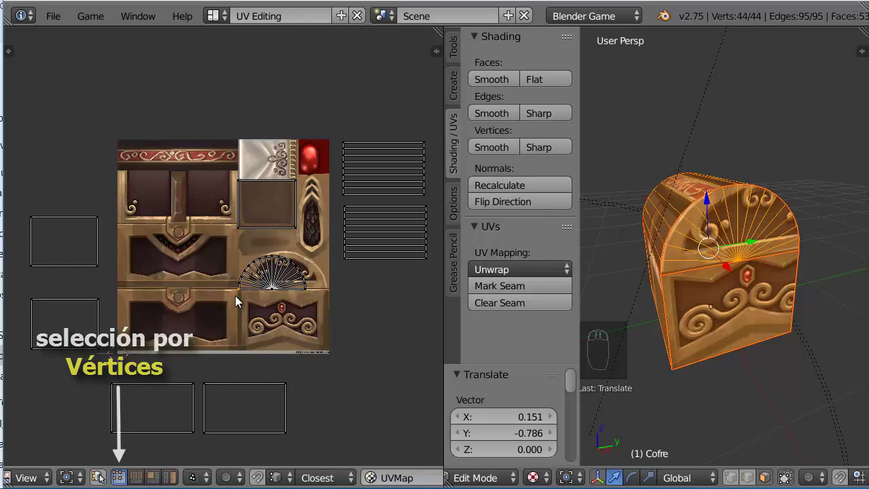
{"action": "key", "text": "shift+s"}
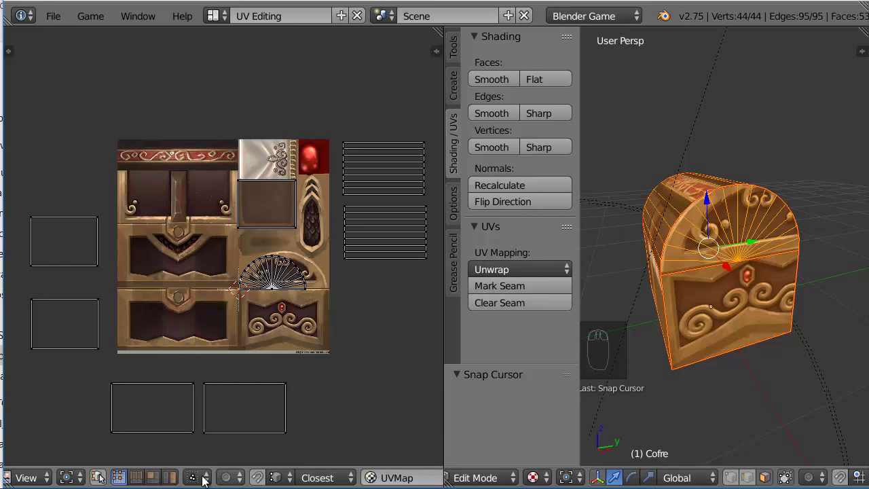
{"action": "left_click", "coordinate": [76, 476]}
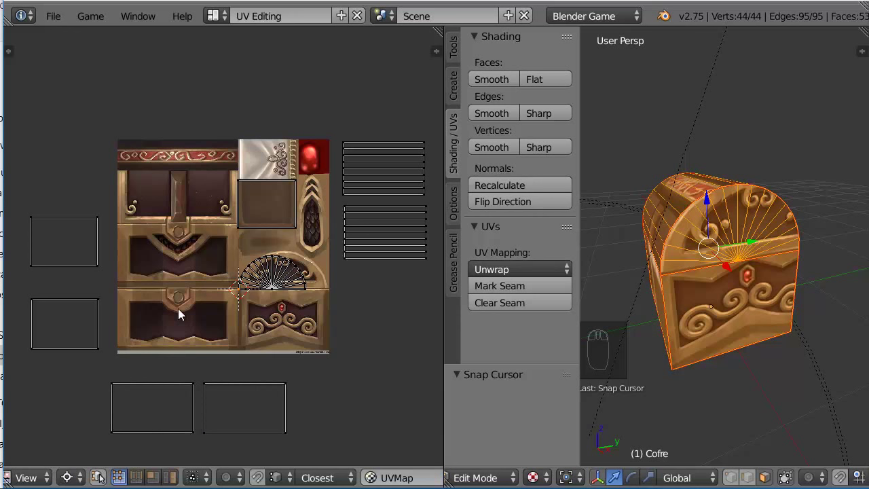
Box-select the fan islands and scale them about 1.32 times to fill the arch.
{"action": "key", "text": "b"}
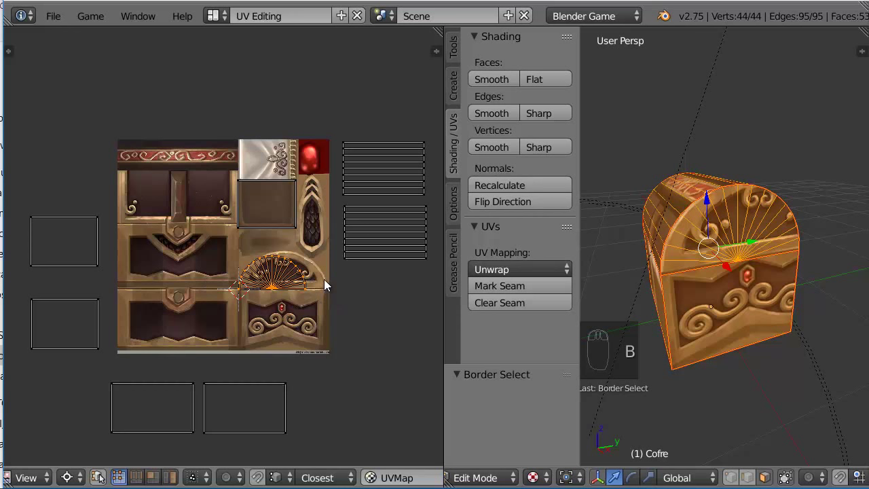
{"action": "key", "text": "s"}
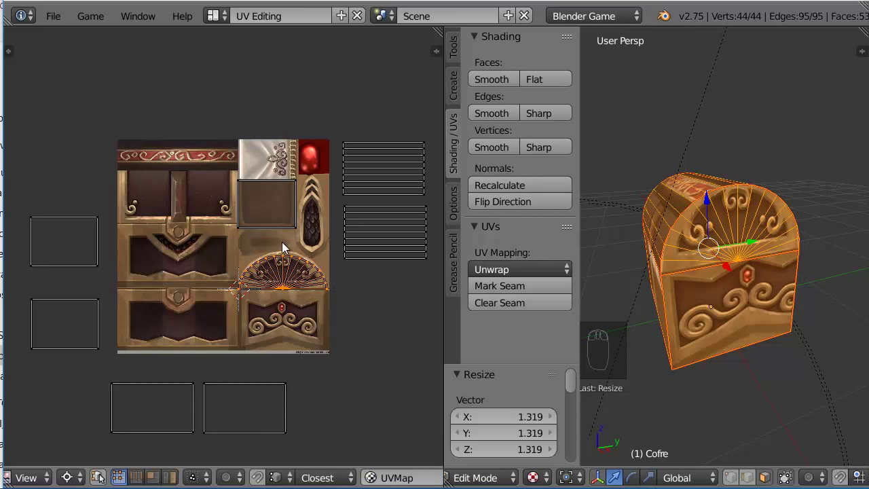
{"action": "key", "text": "s"}
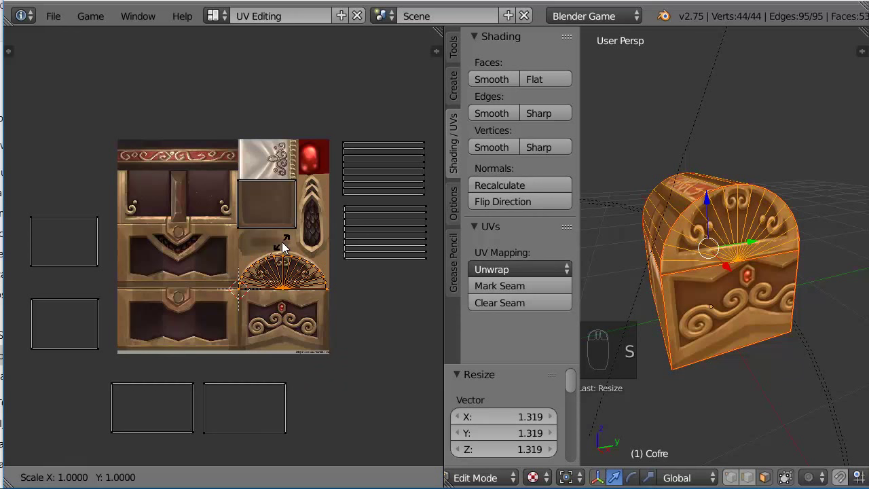
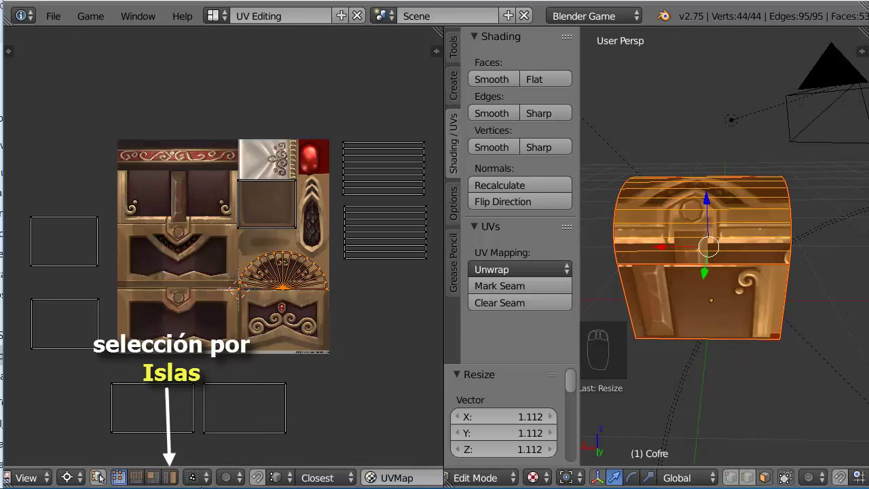
In island select mode, move the first rectangular island onto the decorated lower-right panel.
{"action": "left_click", "coordinate": [177, 481]}
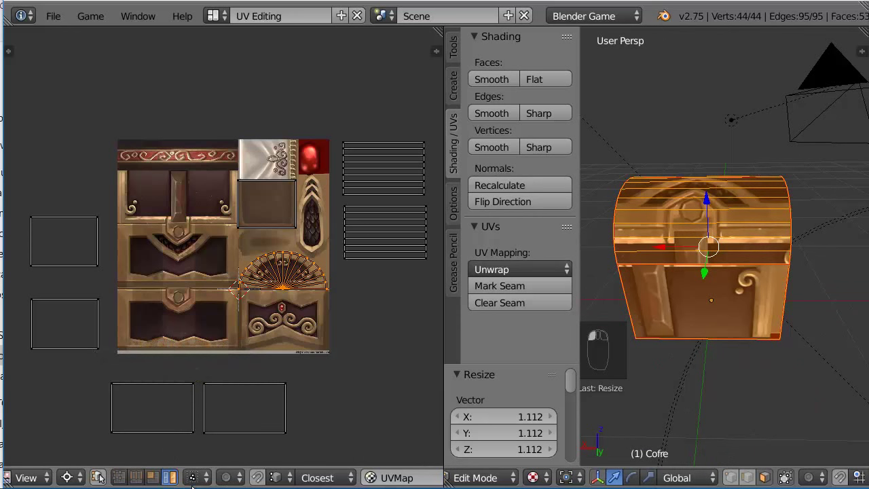
{"action": "right_click", "coordinate": [73, 332]}
{"action": "key", "text": "g"}
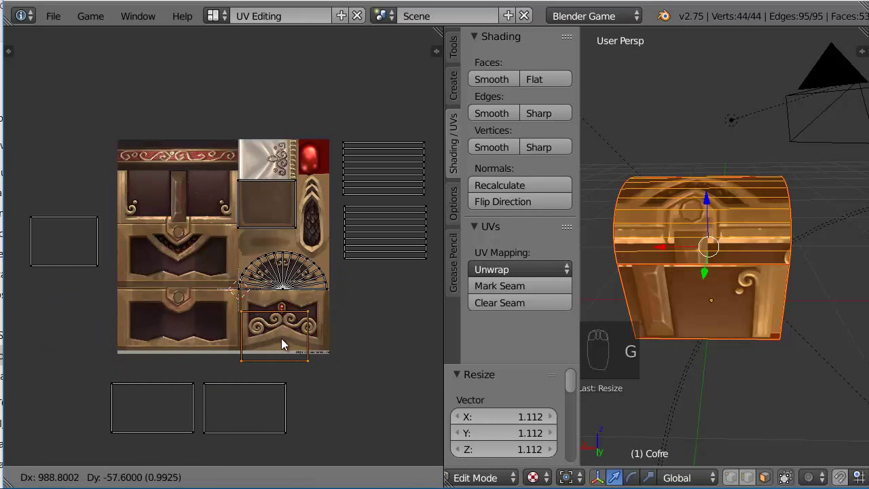
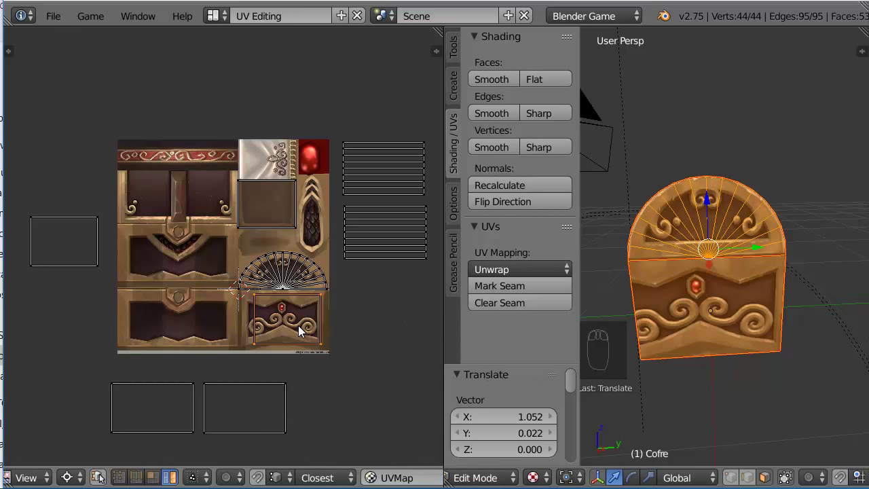
{"action": "key", "text": "g"}
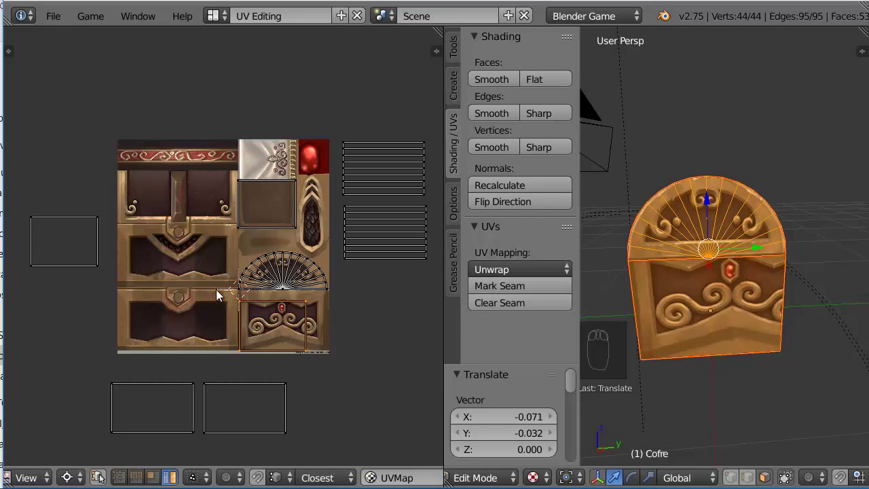
Move the second rectangle onto the panel and nudge it into alignment with snapping toggled.
{"action": "right_click", "coordinate": [70, 244]}
{"action": "key", "text": "g"}
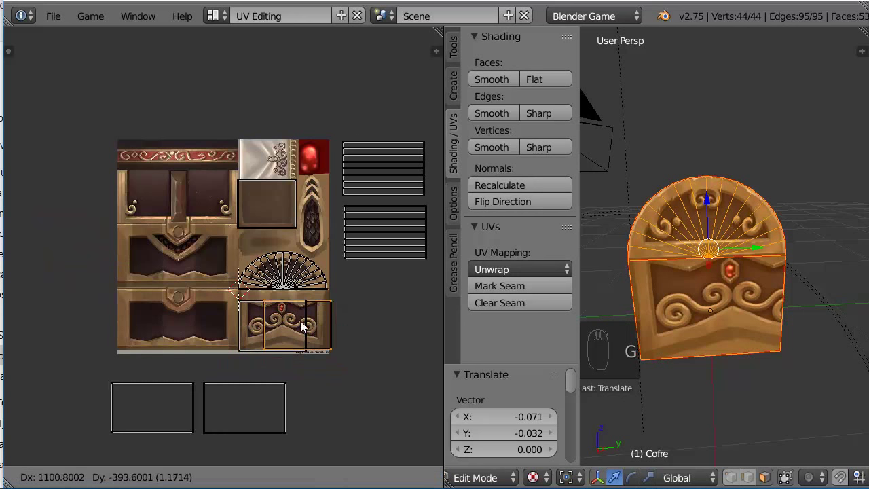
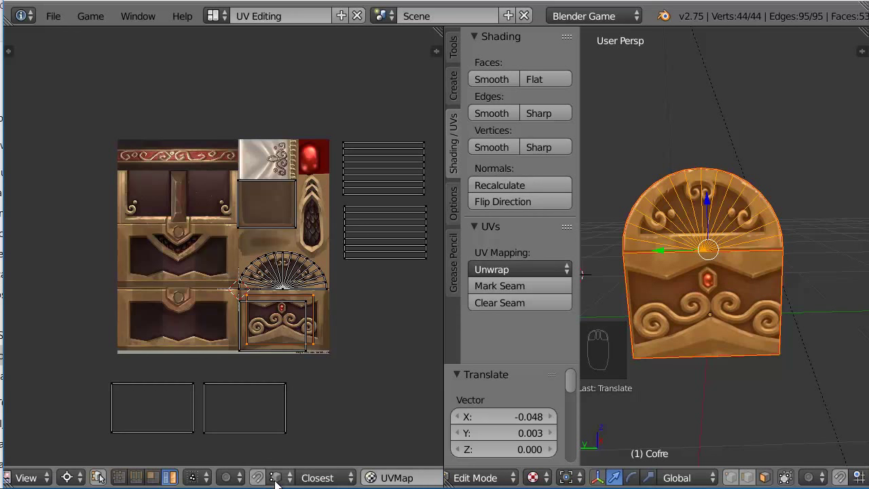
{"action": "left_click", "coordinate": [261, 476]}
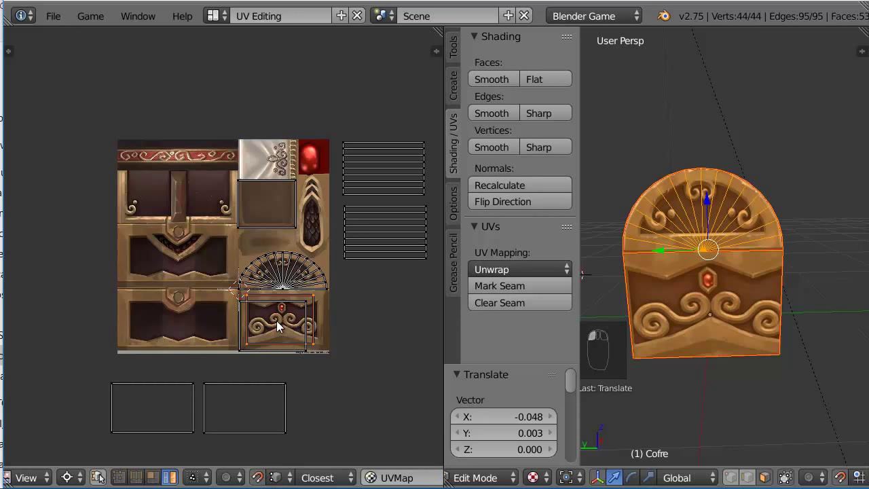
{"action": "key", "text": "g"}
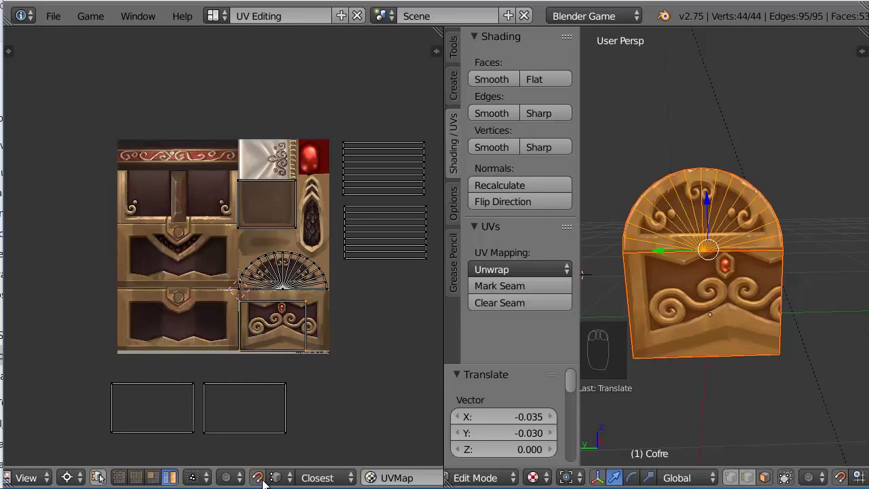
{"action": "left_click", "coordinate": [264, 477]}
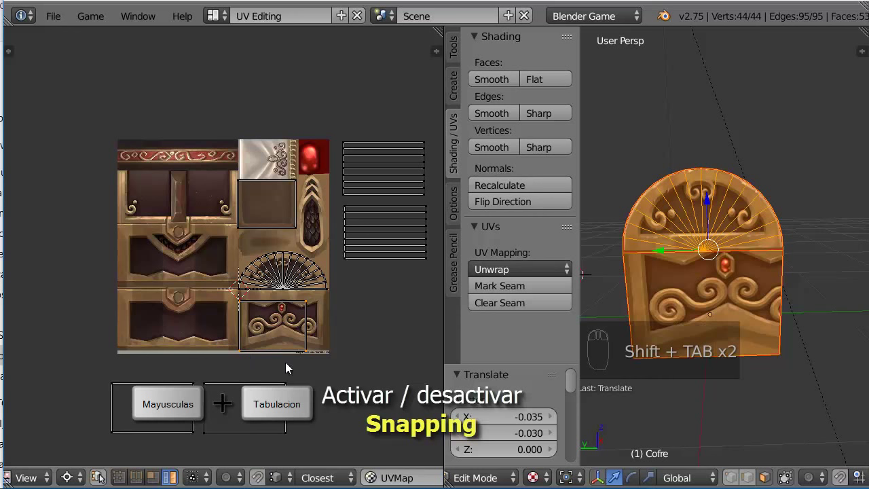
Pivot on the rectangle's bottom corner and scale the fan and front islands in X then Y to fill their panels.
{"action": "left_click_drag", "start_coordinate": [121, 477], "coordinate": [242, 286]}
{"action": "left_click_drag", "start_coordinate": [243, 286], "coordinate": [181, 329]}
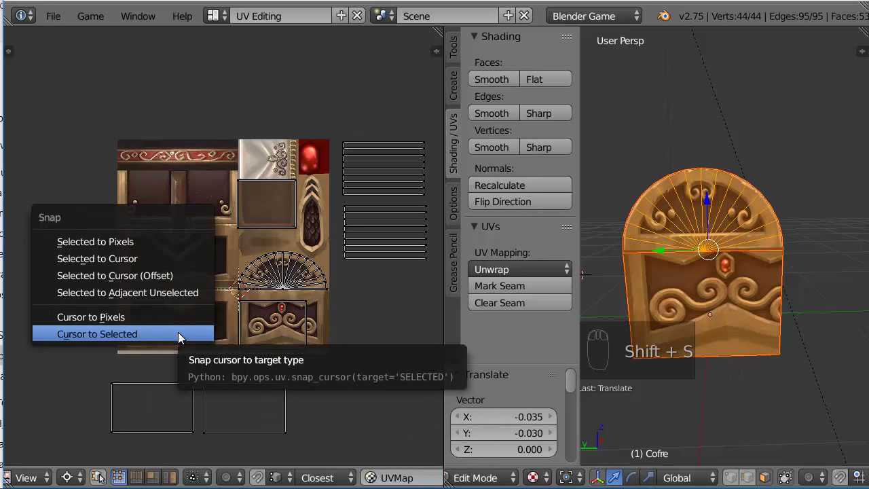
{"action": "key", "text": "shift+s"}
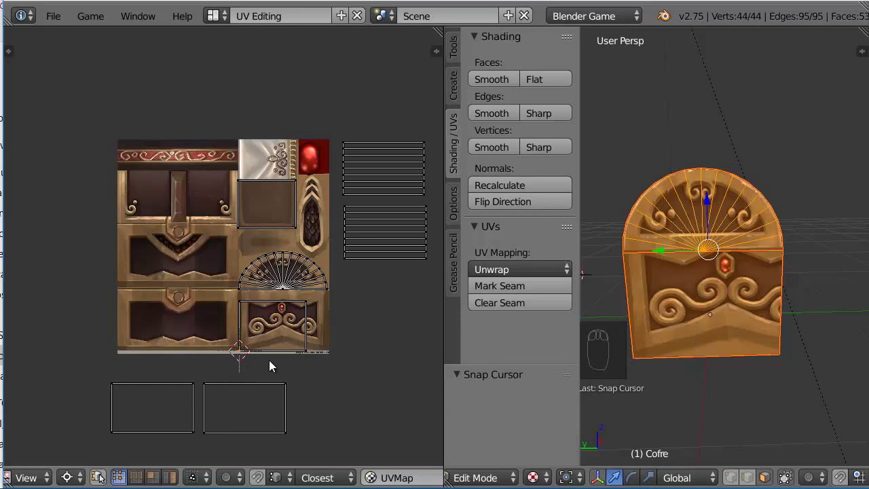
{"action": "key", "text": "b"}
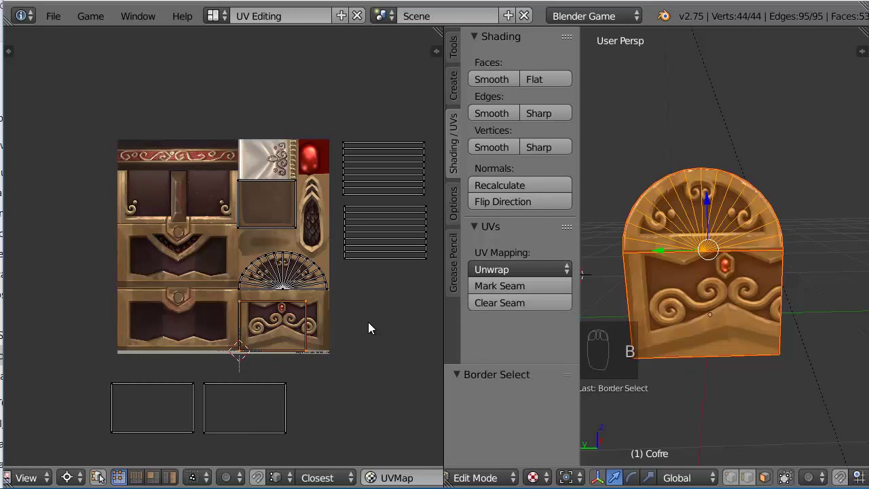
{"action": "key", "text": "s"}
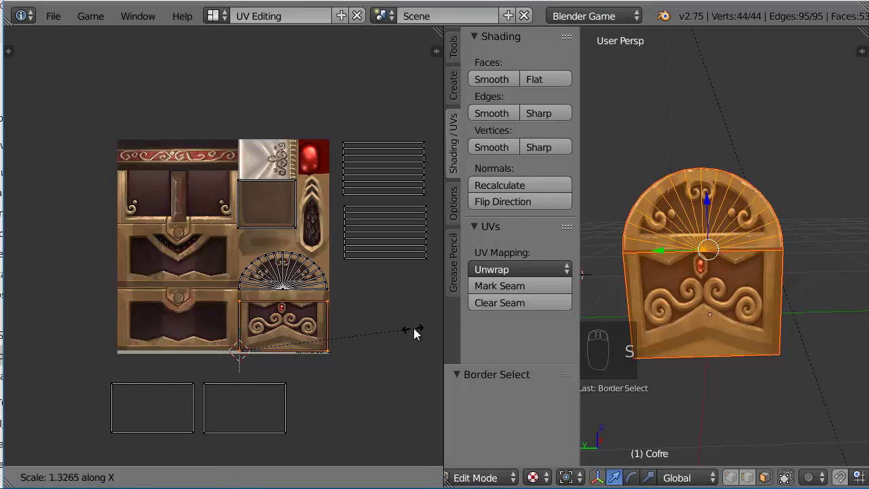
{"action": "key", "text": "s"}
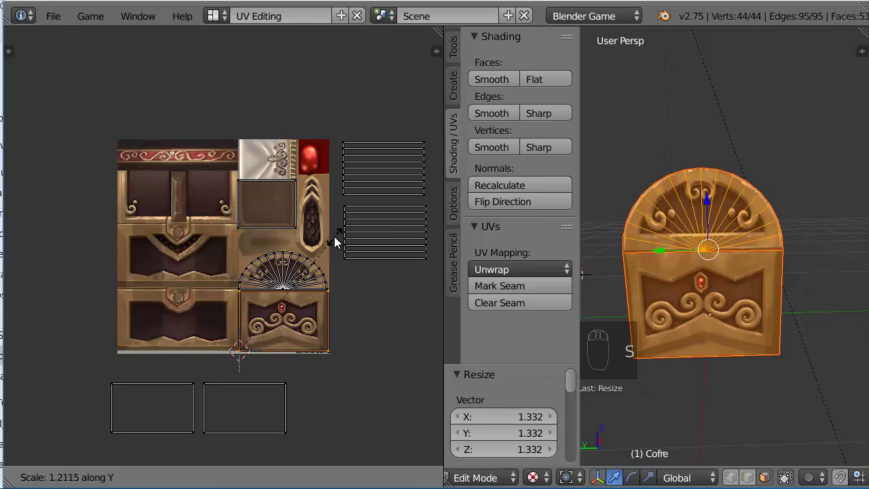
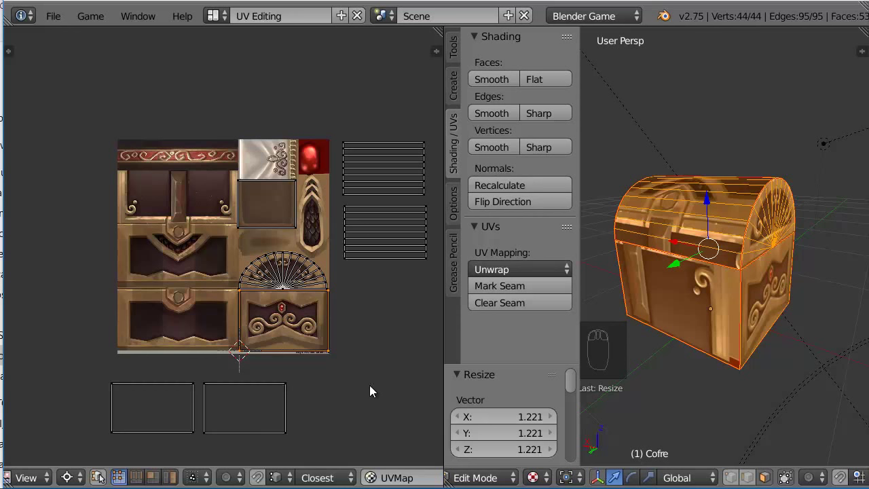
With UV sync selection on and edge select, pick a shared edge on the chest lid.
{"action": "left_click", "coordinate": [99, 481]}
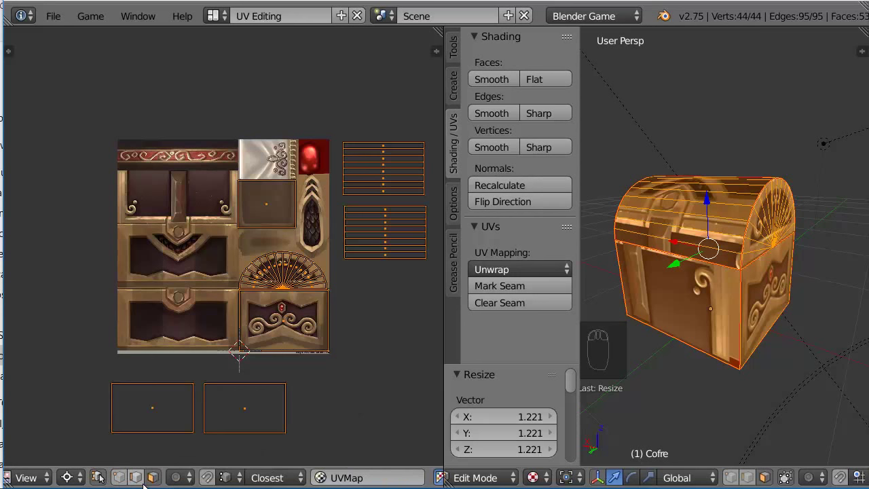
{"action": "left_click", "coordinate": [138, 475]}
{"action": "left_click_drag", "start_coordinate": [799, 235], "coordinate": [705, 260]}
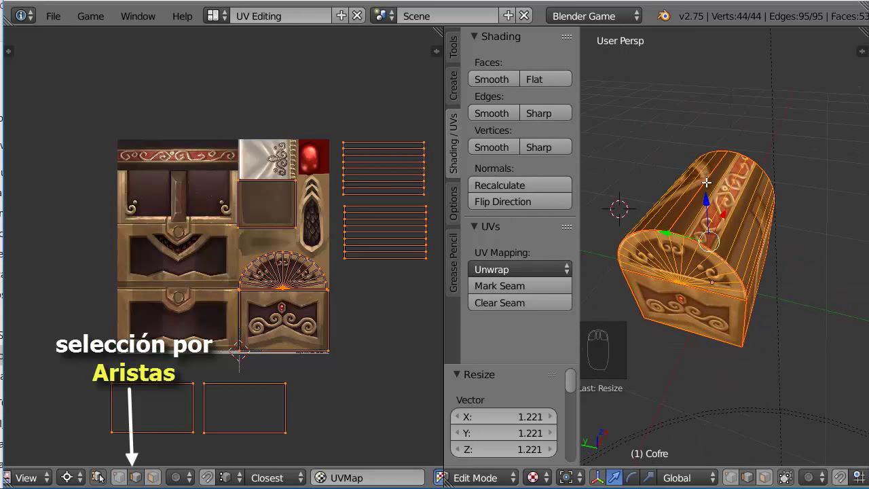
{"action": "right_click", "coordinate": [707, 175]}
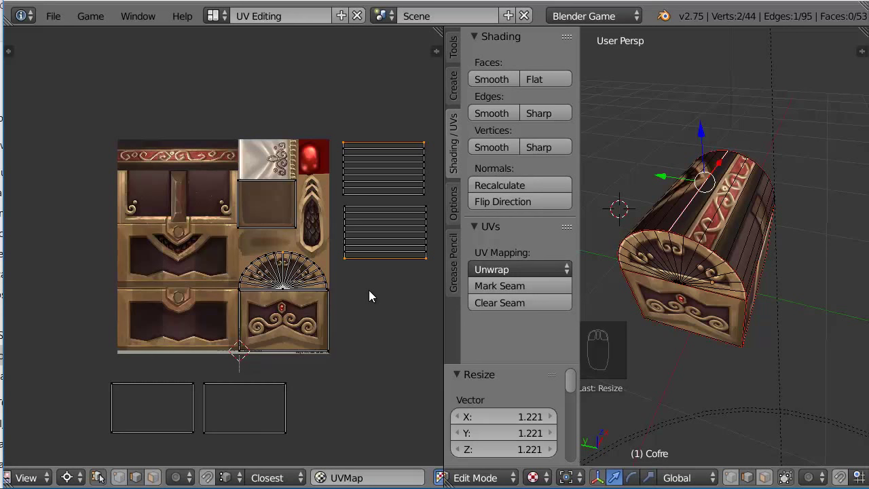
Stitch the two striped lid strips into one island, select all UVs and turn sync selection off.
{"action": "key", "text": "v"}
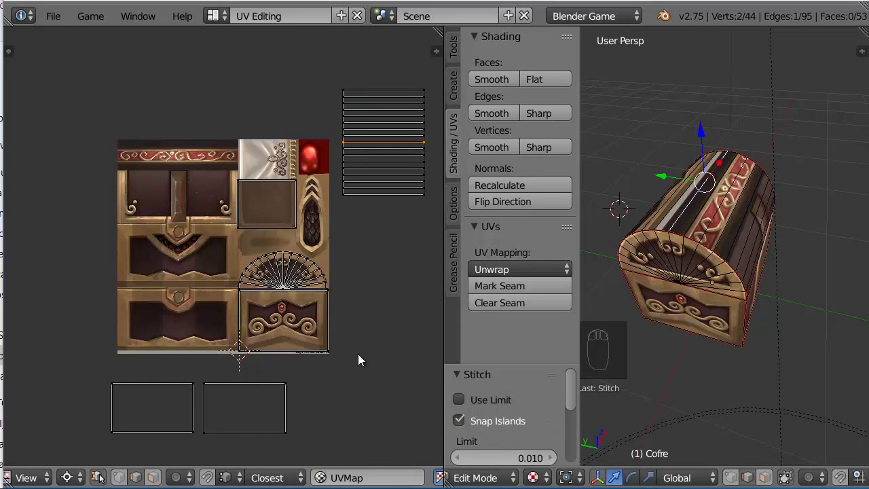
{"action": "key", "text": "a"}
{"action": "key", "text": "a"}
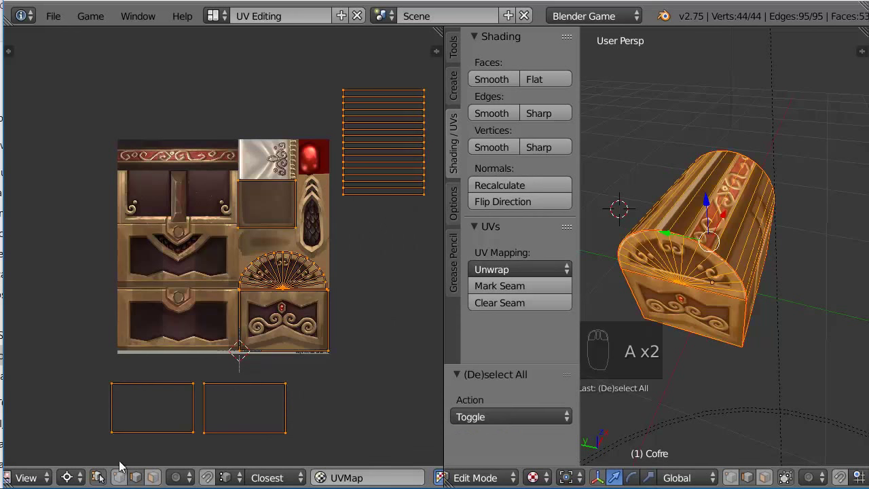
{"action": "left_click", "coordinate": [104, 481]}
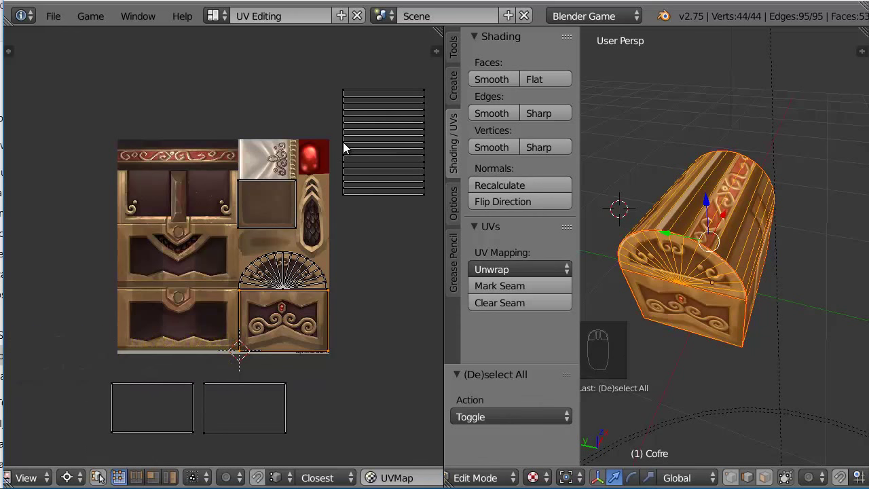
Pivot on the strip's corner and mirror its upper rows onto the lower half with scale Y -1.
{"action": "right_click", "coordinate": [347, 148]}
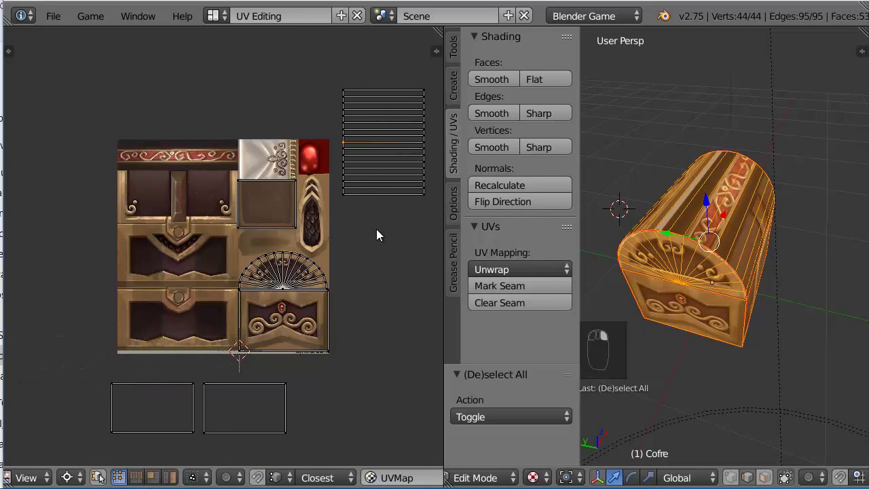
{"action": "key", "text": "shift+s"}
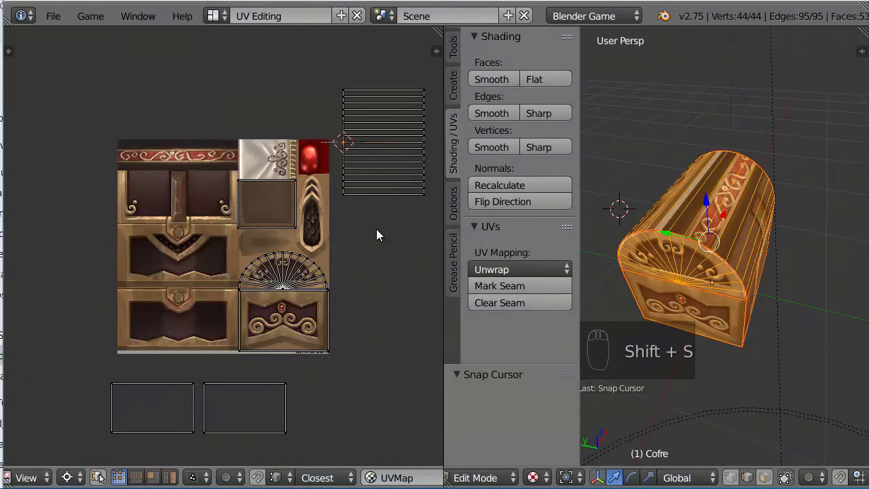
{"action": "key", "text": "b"}
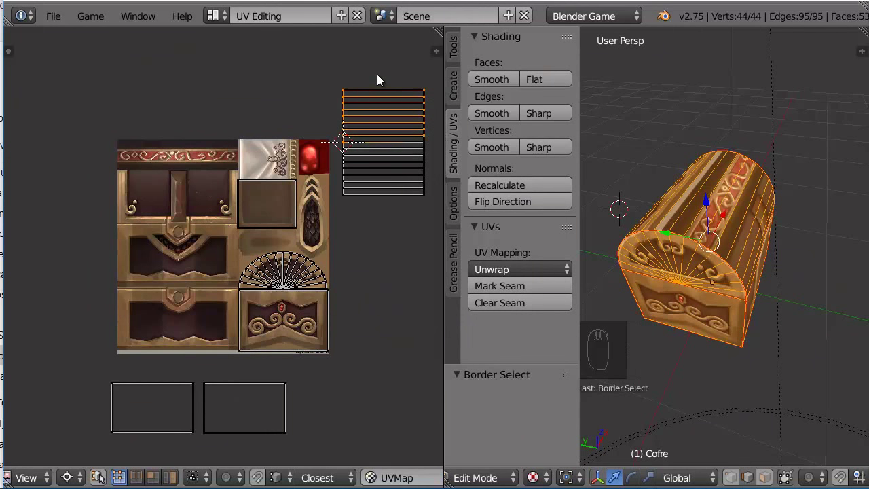
{"action": "key", "text": "s"}
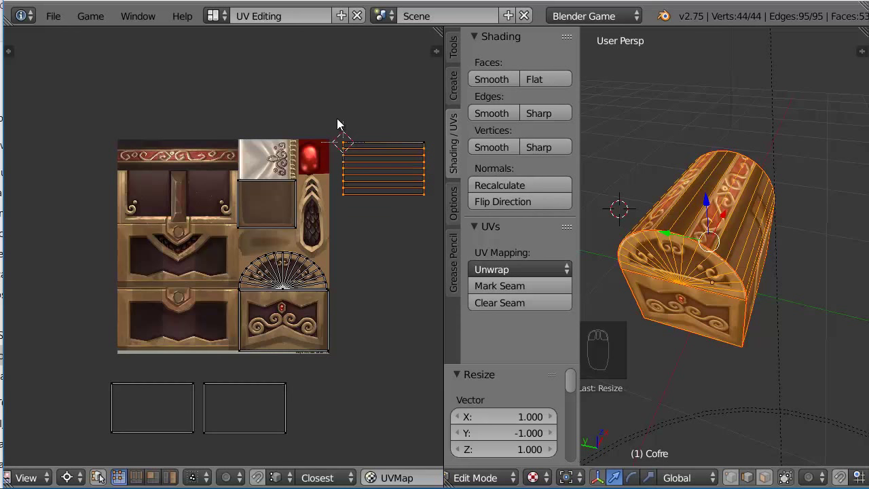
{"action": "key", "text": "b"}
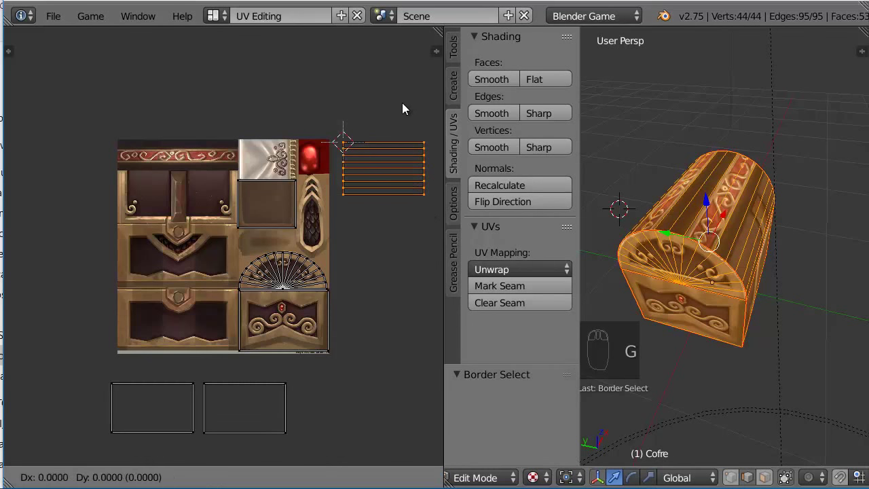
Place the strip over the upper-left lid panel, then scale and stretch it vertically to fill the panel.
{"action": "key", "text": "g"}
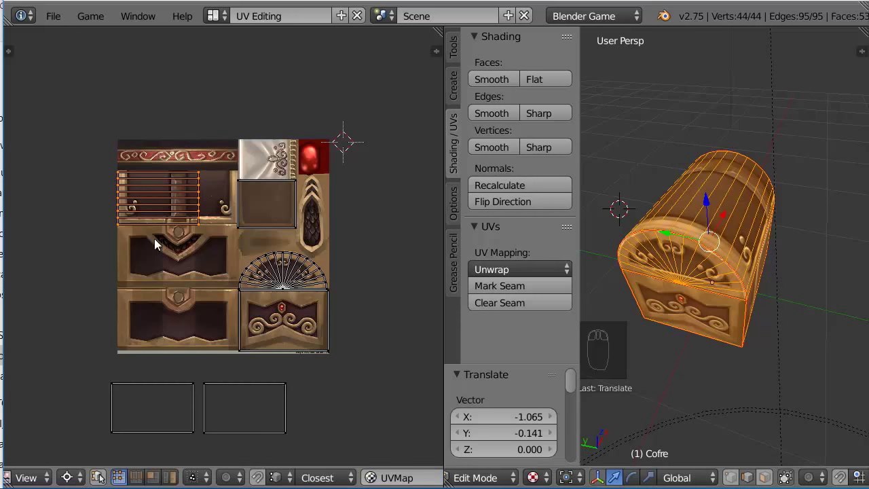
{"action": "right_click", "coordinate": [121, 229]}
{"action": "key", "text": "shift+s"}
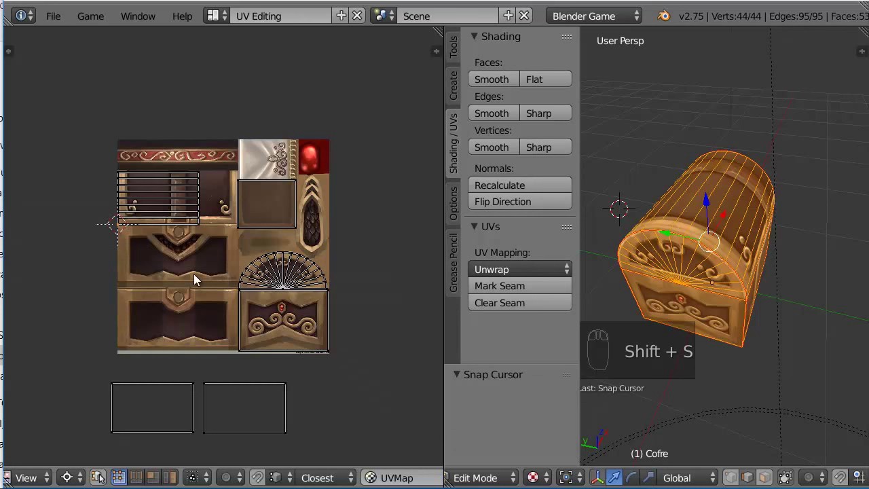
{"action": "key", "text": "b"}
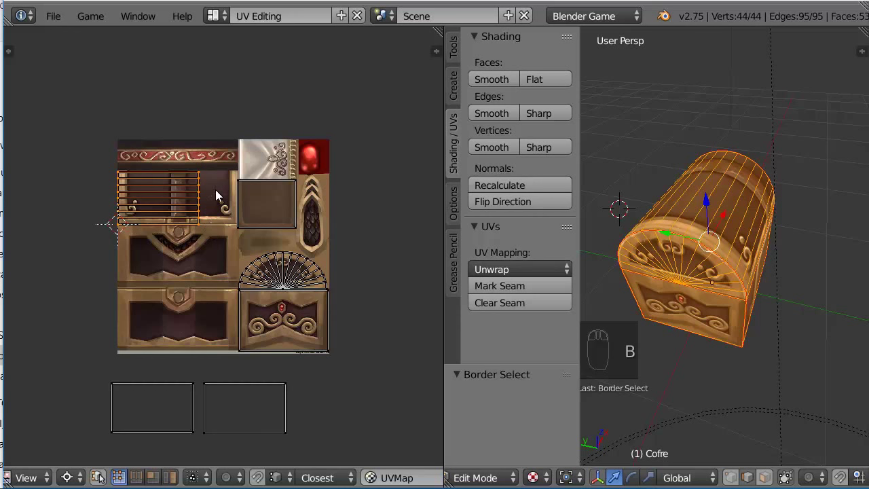
{"action": "key", "text": "s"}
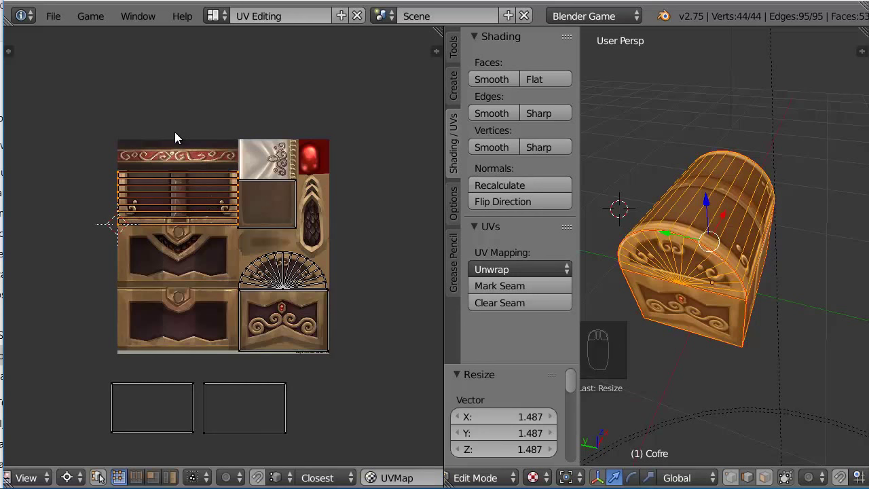
{"action": "key", "text": "s"}
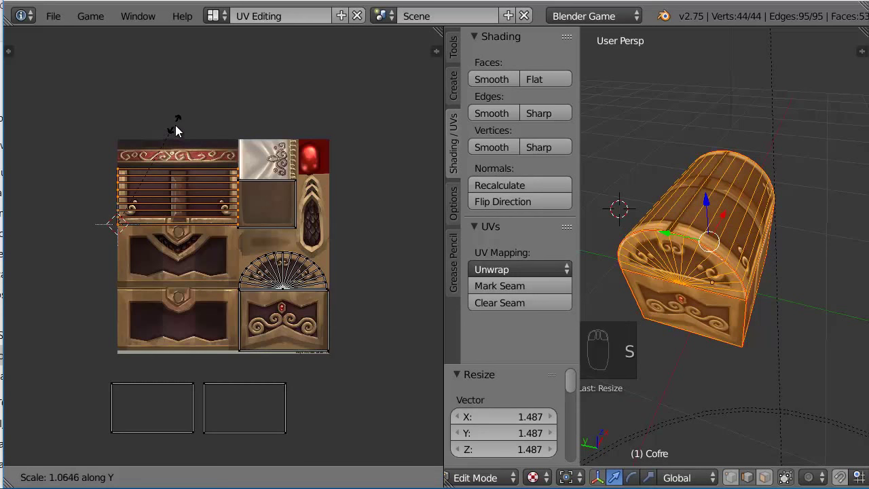
{"action": "left_click_drag", "start_coordinate": [642, 171], "coordinate": [647, 183]}
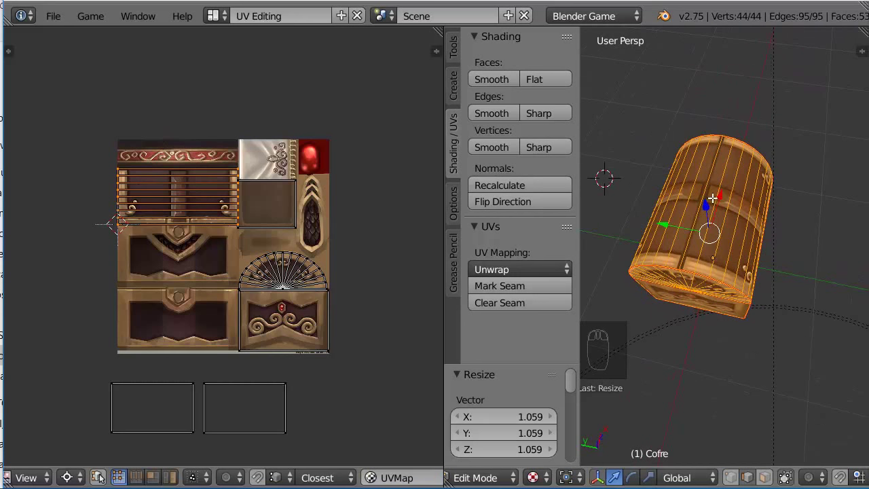
{"action": "key", "text": "Tab"}
Inspect the lid seam on the textured chest and fine-tune the strip's vertical size to about 0.97.
{"action": "left_click_drag", "start_coordinate": [735, 206], "coordinate": [734, 155]}
{"action": "key", "text": "Tab"}
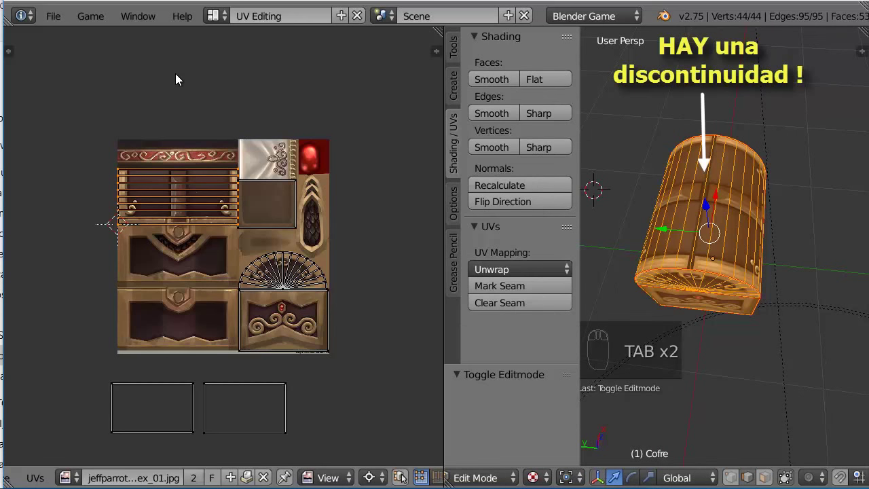
{"action": "key", "text": "s"}
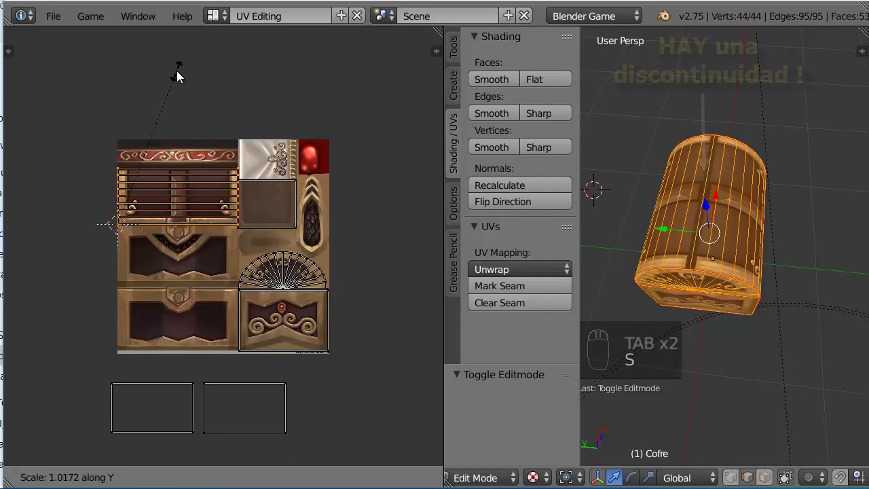
{"action": "left_click_drag", "start_coordinate": [714, 177], "coordinate": [346, 458]}
{"action": "middle_click", "coordinate": [289, 397]}
Box-select one empty island and move it onto the lower-left drawer region.
{"action": "key", "text": "a"}
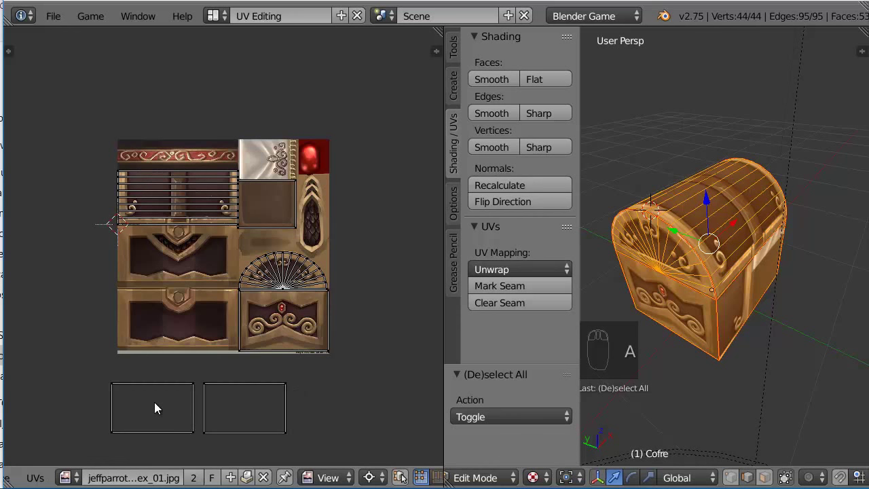
{"action": "key", "text": "b"}
{"action": "key", "text": "b"}
{"action": "key", "text": "g"}
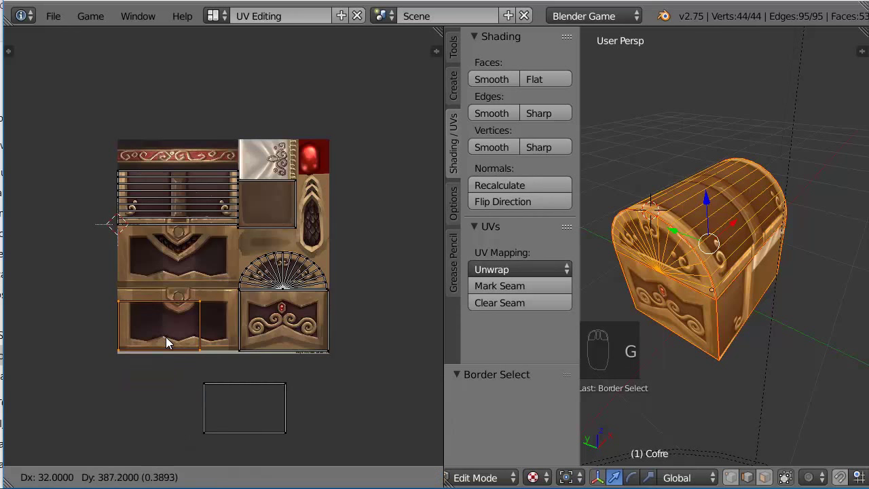
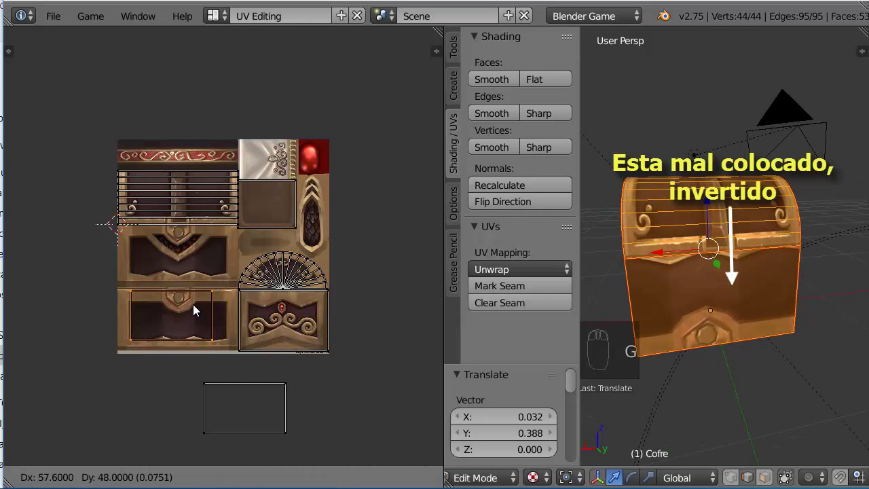
Rotate the island -180 degrees over the drawer and snap the 2D cursor to the texture's bottom-left corner.
{"action": "key", "text": "r"}
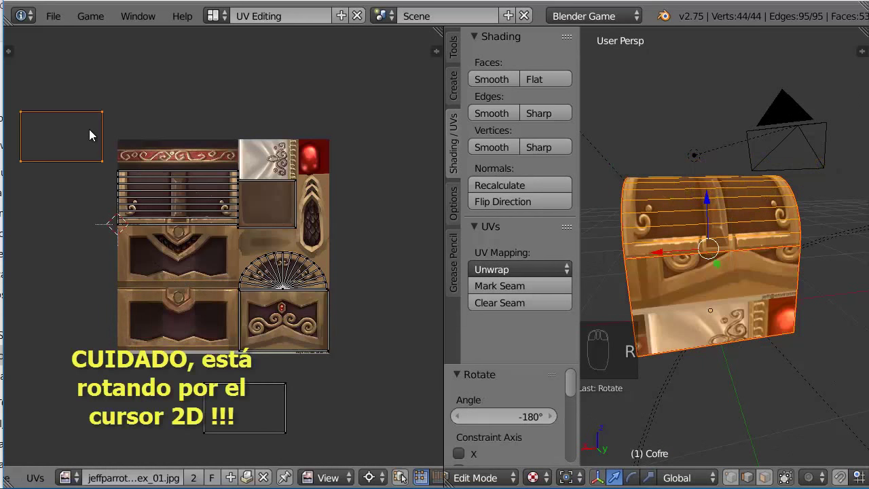
{"action": "key", "text": "g"}
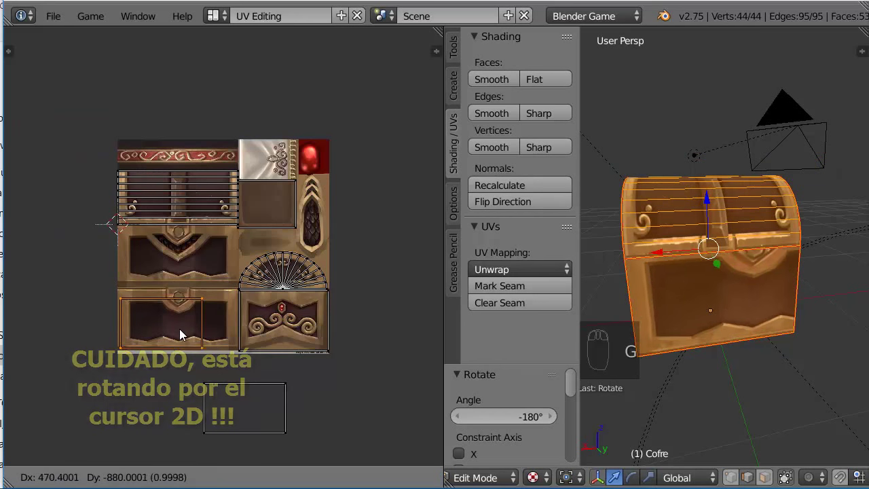
{"action": "right_click", "coordinate": [125, 340]}
{"action": "key", "text": "shift+s"}
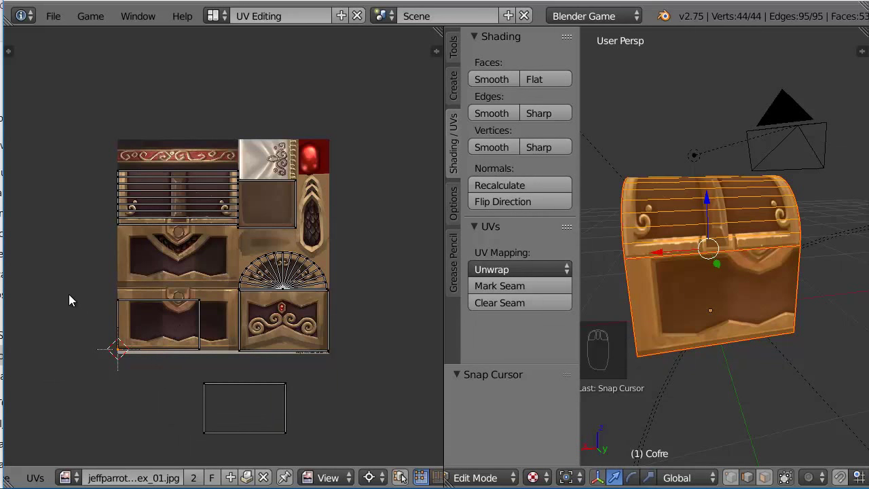
Scale the flipped island about 1.25 times from the corner to cover the lower-left drawer panel.
{"action": "key", "text": "b"}
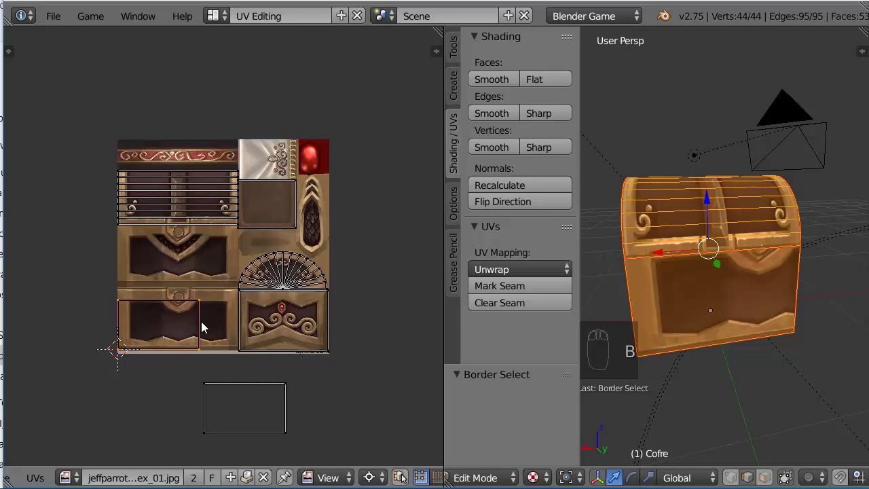
{"action": "key", "text": "s"}
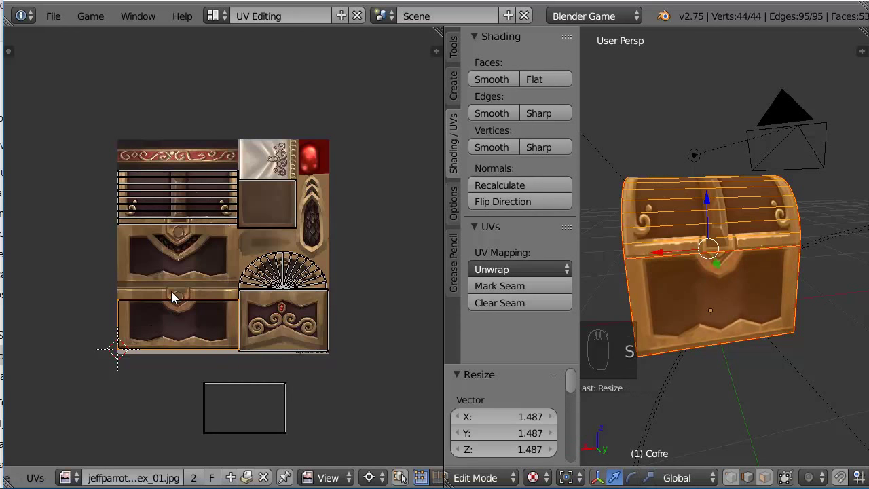
{"action": "key", "text": "s"}
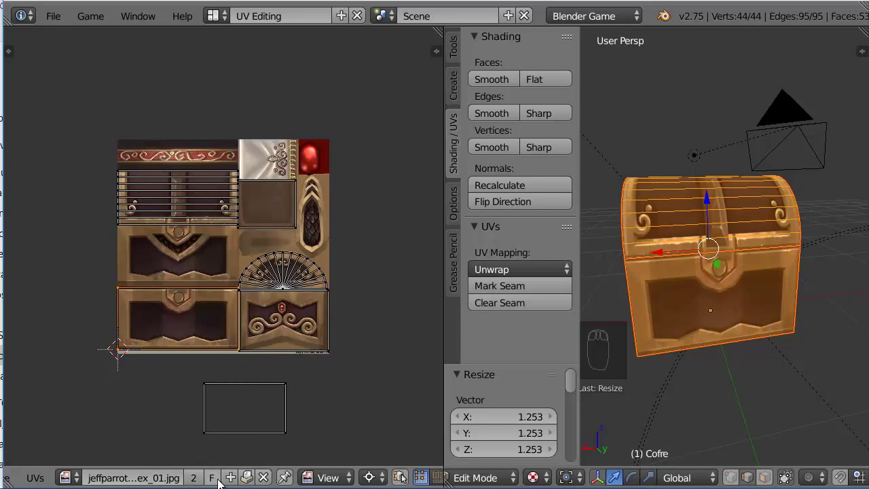
{"action": "left_click_drag", "start_coordinate": [253, 472], "coordinate": [117, 397]}
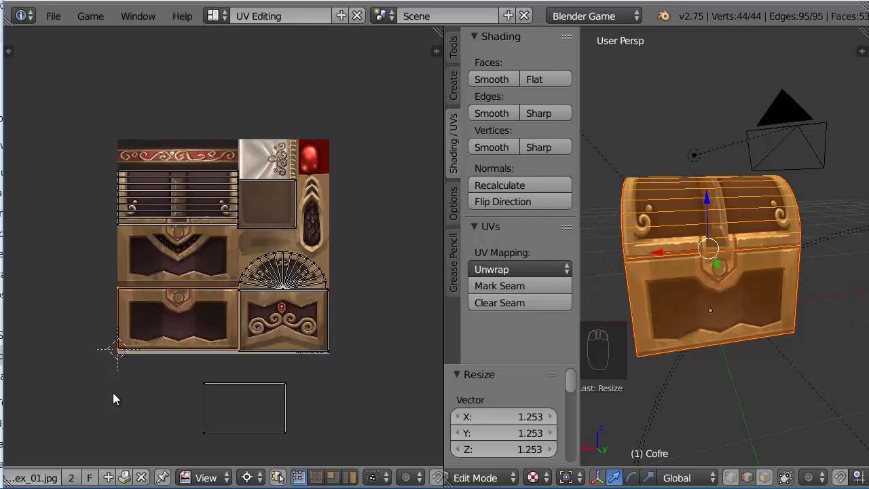
Sync UV and mesh selection, pick a corner vertex of the empty island and snap the cursor there.
{"action": "left_click", "coordinate": [284, 472]}
{"action": "left_click", "coordinate": [304, 481]}
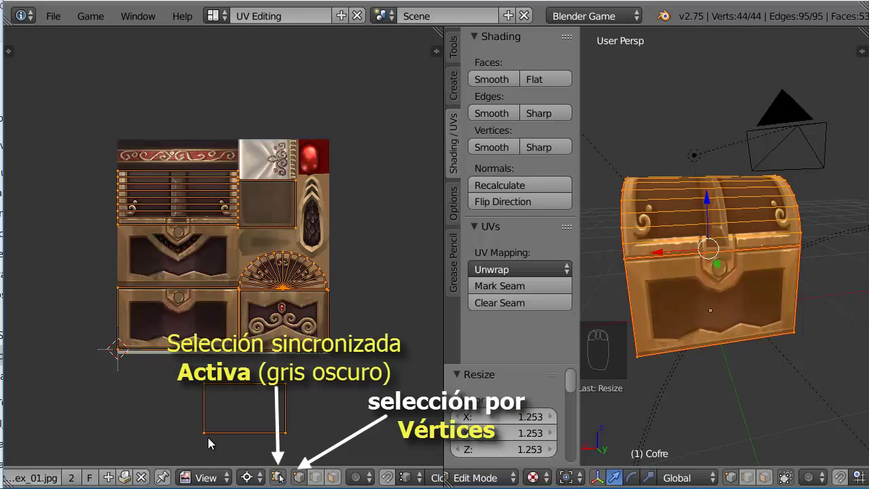
{"action": "right_click", "coordinate": [208, 428]}
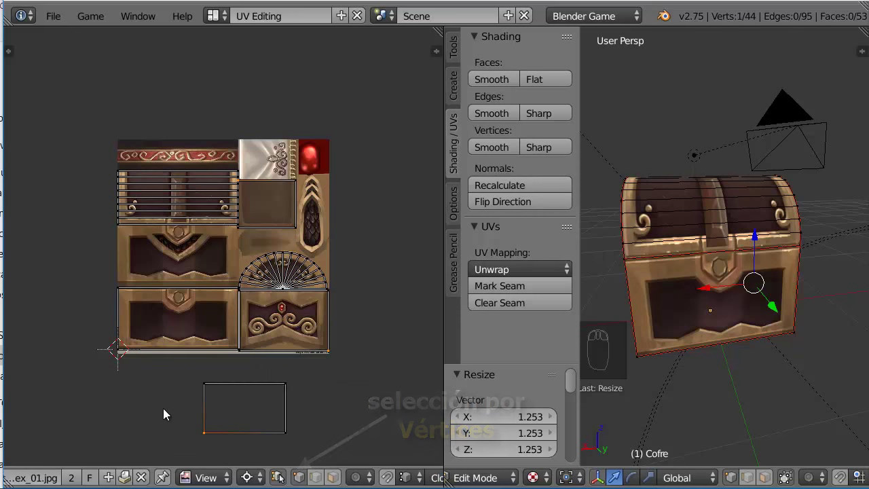
{"action": "key", "text": "shift+s"}
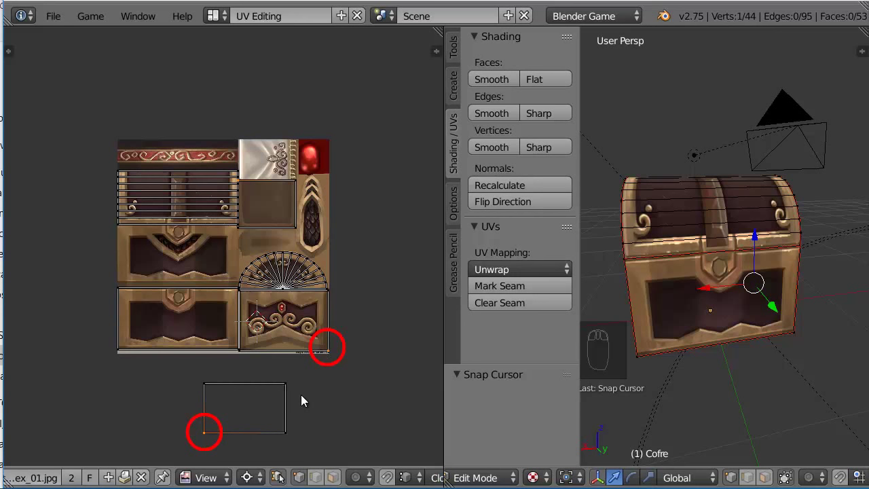
Select the whole chest mesh, turn UV sync selection off and deselect all islands.
{"action": "key", "text": "a"}
{"action": "key", "text": "a"}
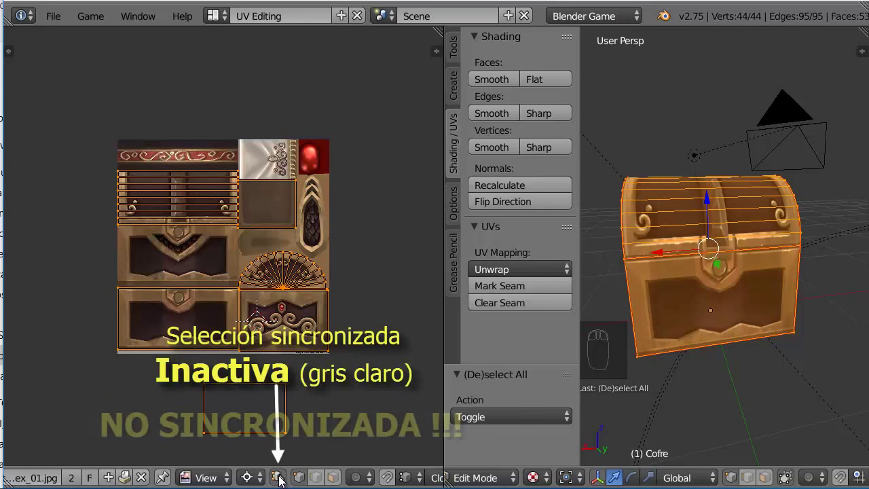
{"action": "left_click", "coordinate": [281, 473]}
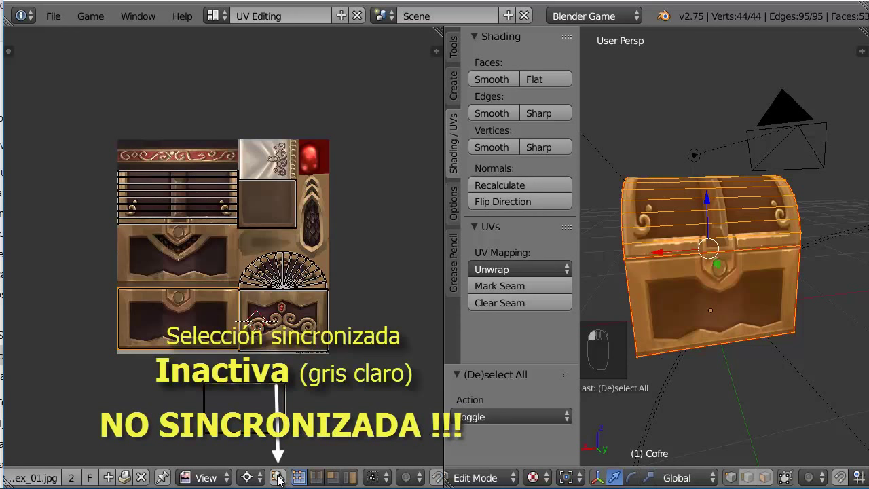
{"action": "key", "text": "a"}
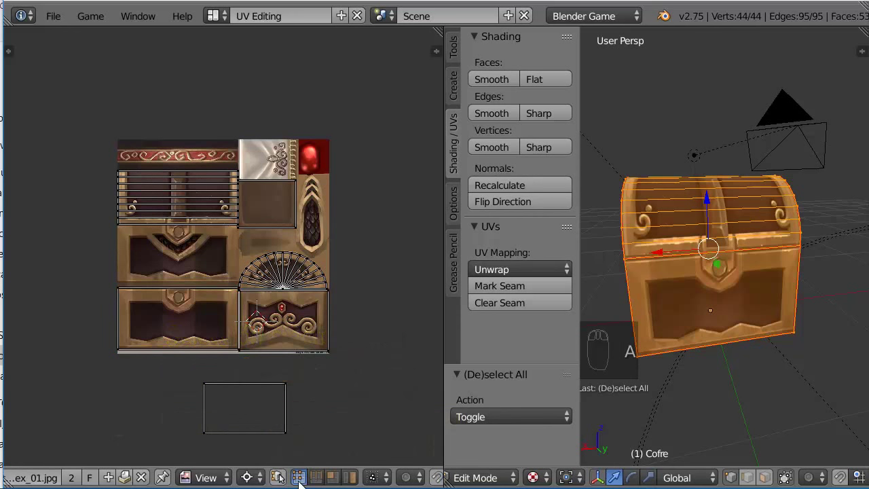
{"action": "key", "text": "a"}
{"action": "key", "text": "a"}
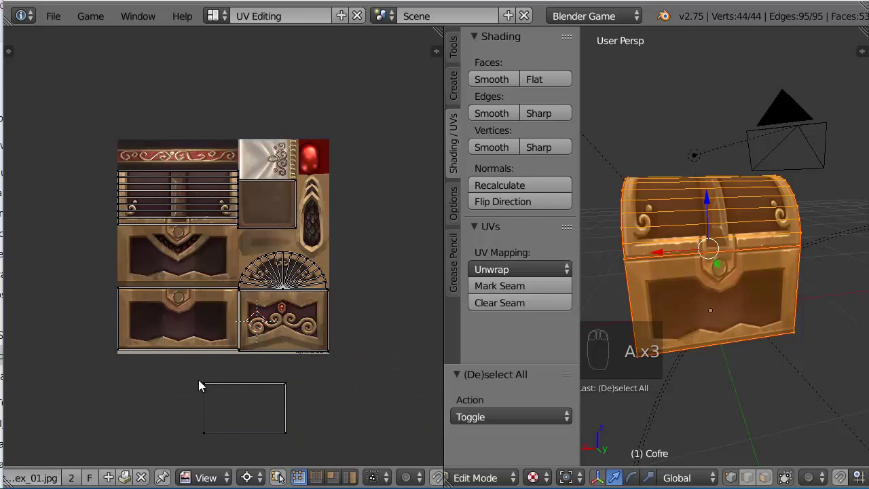
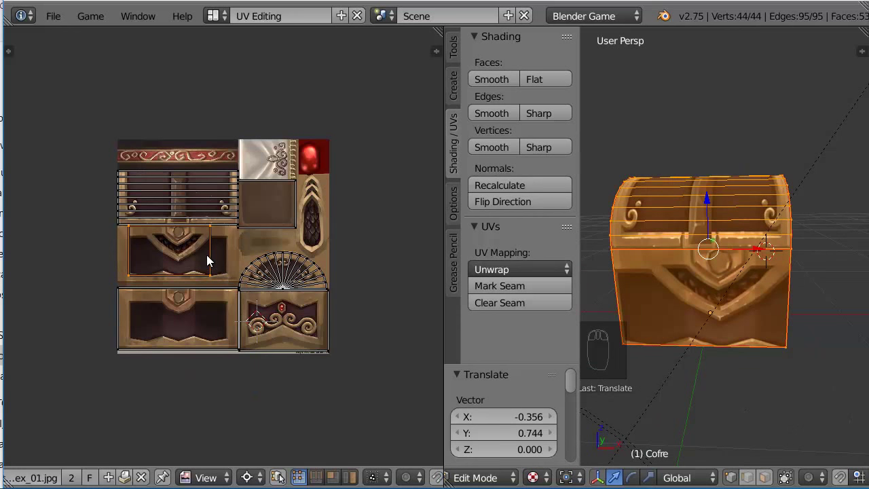
Move the last empty island onto the middle-left drawer panel and snap the 2D cursor to its corner.
{"action": "key", "text": "g"}
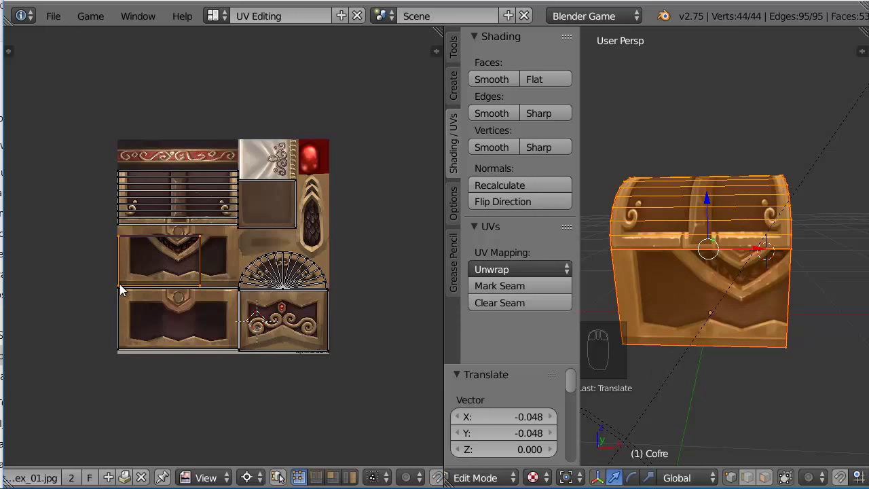
{"action": "left_click_drag", "start_coordinate": [123, 285], "coordinate": [68, 270]}
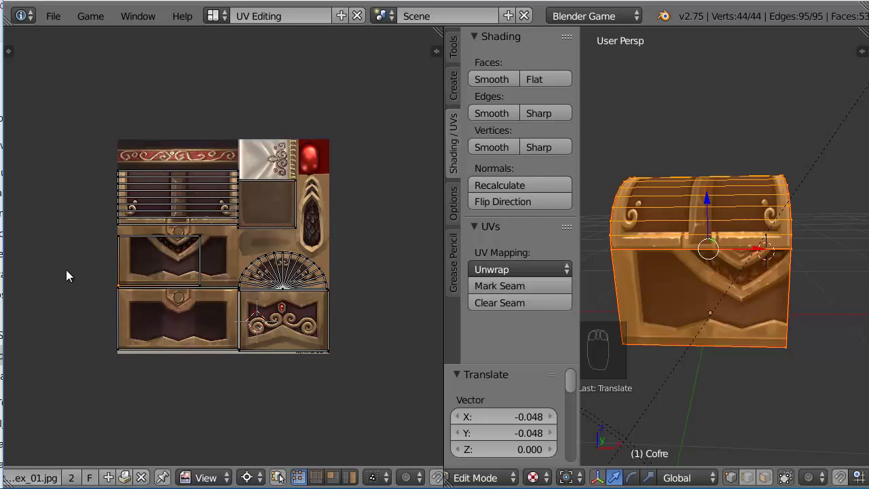
{"action": "key", "text": "shift+s"}
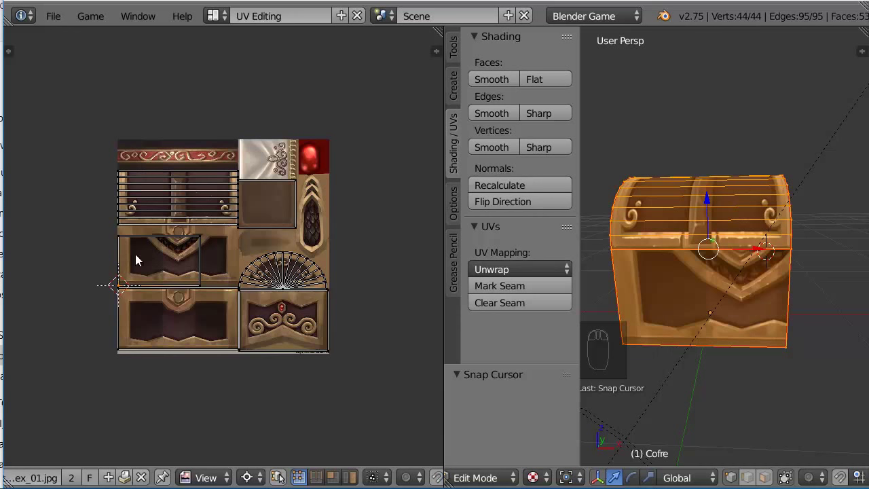
Box-select the island and stretch it along X and Y (about 1.48x) to fill the panel.
{"action": "key", "text": "b"}
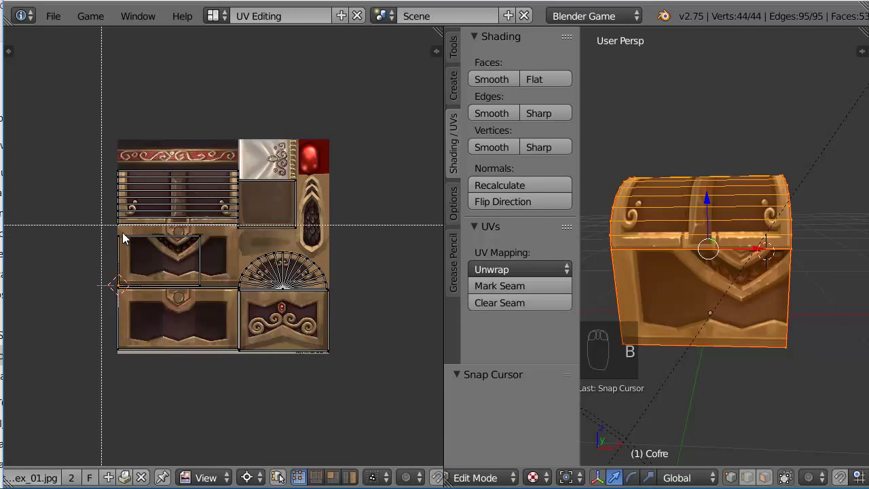
{"action": "key", "text": "b"}
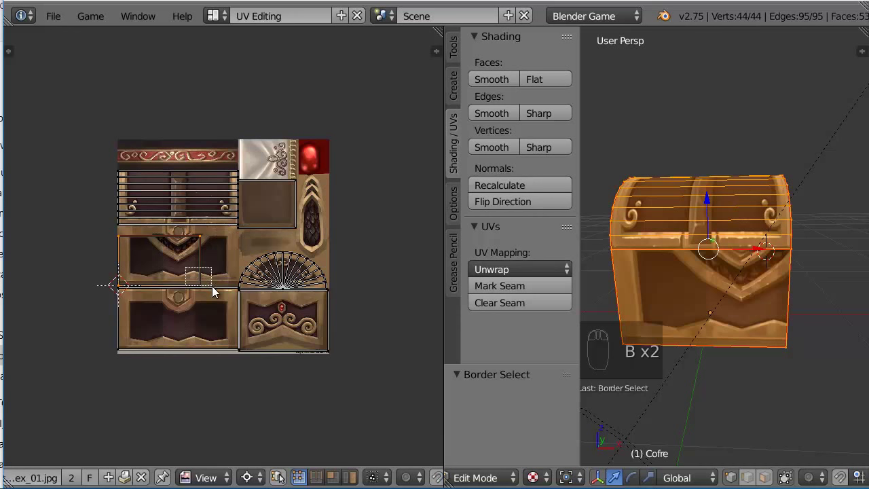
{"action": "key", "text": "s"}
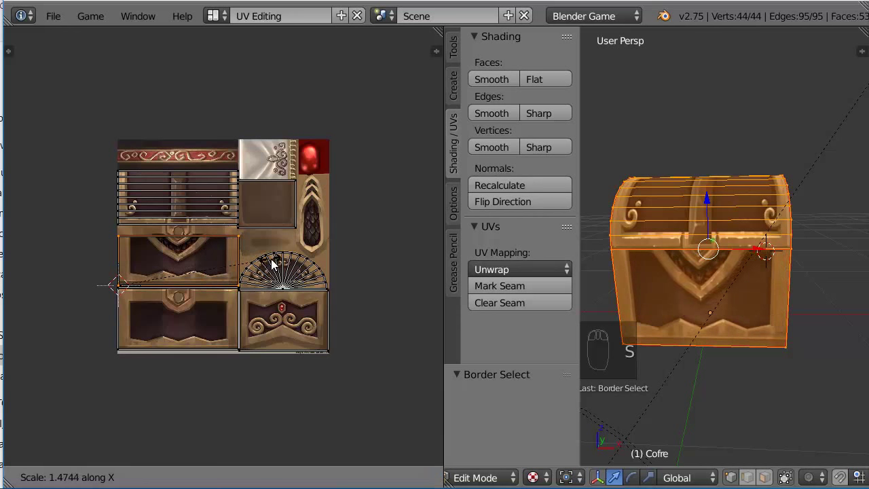
{"action": "key", "text": "s"}
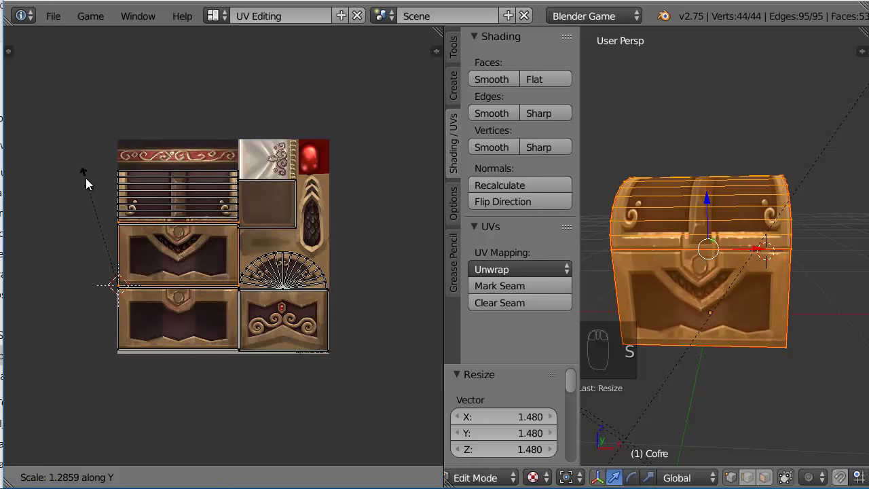